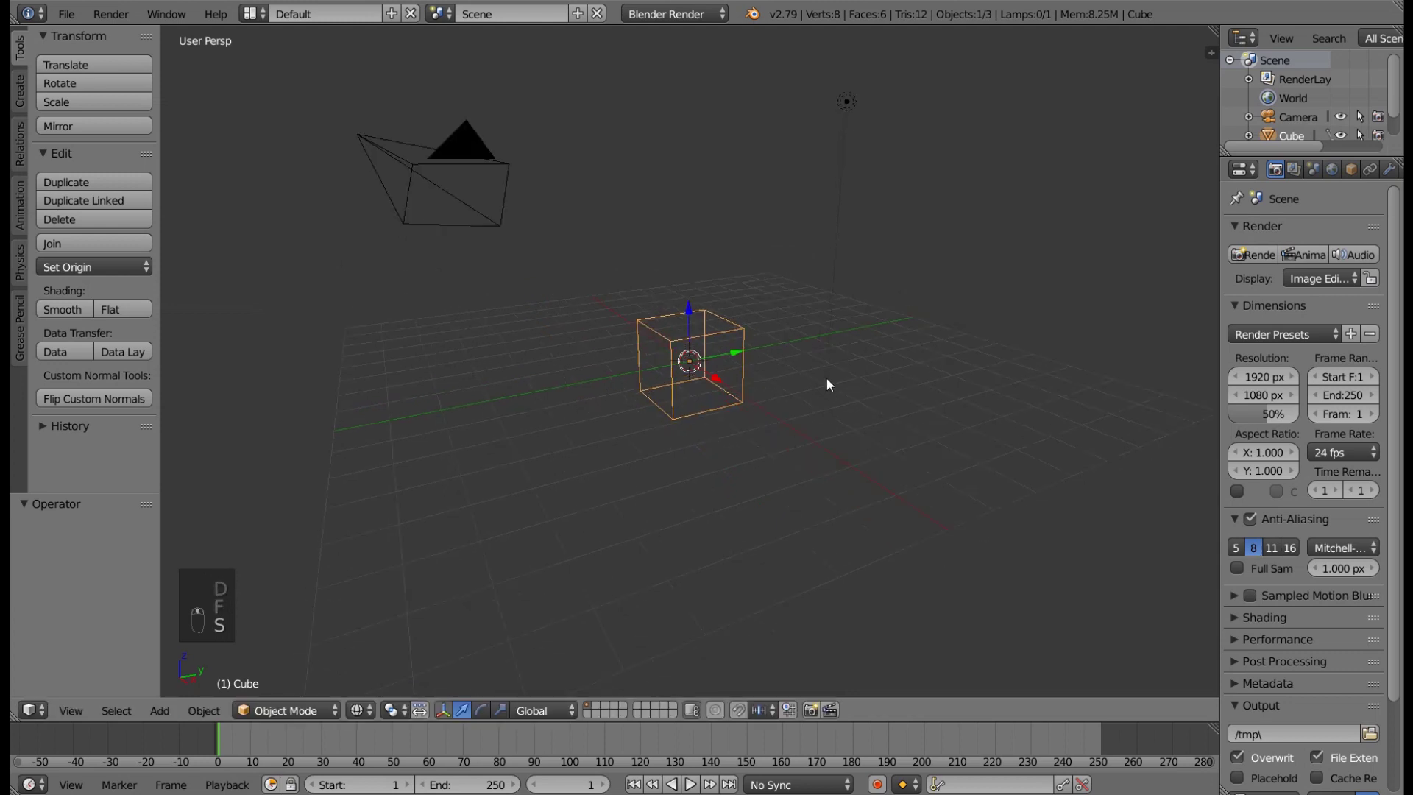
- Select and delete the default cube, camera and lamp, then view from front orthographic
drag(834, 398, 823, 390)
key(a)
key(a)
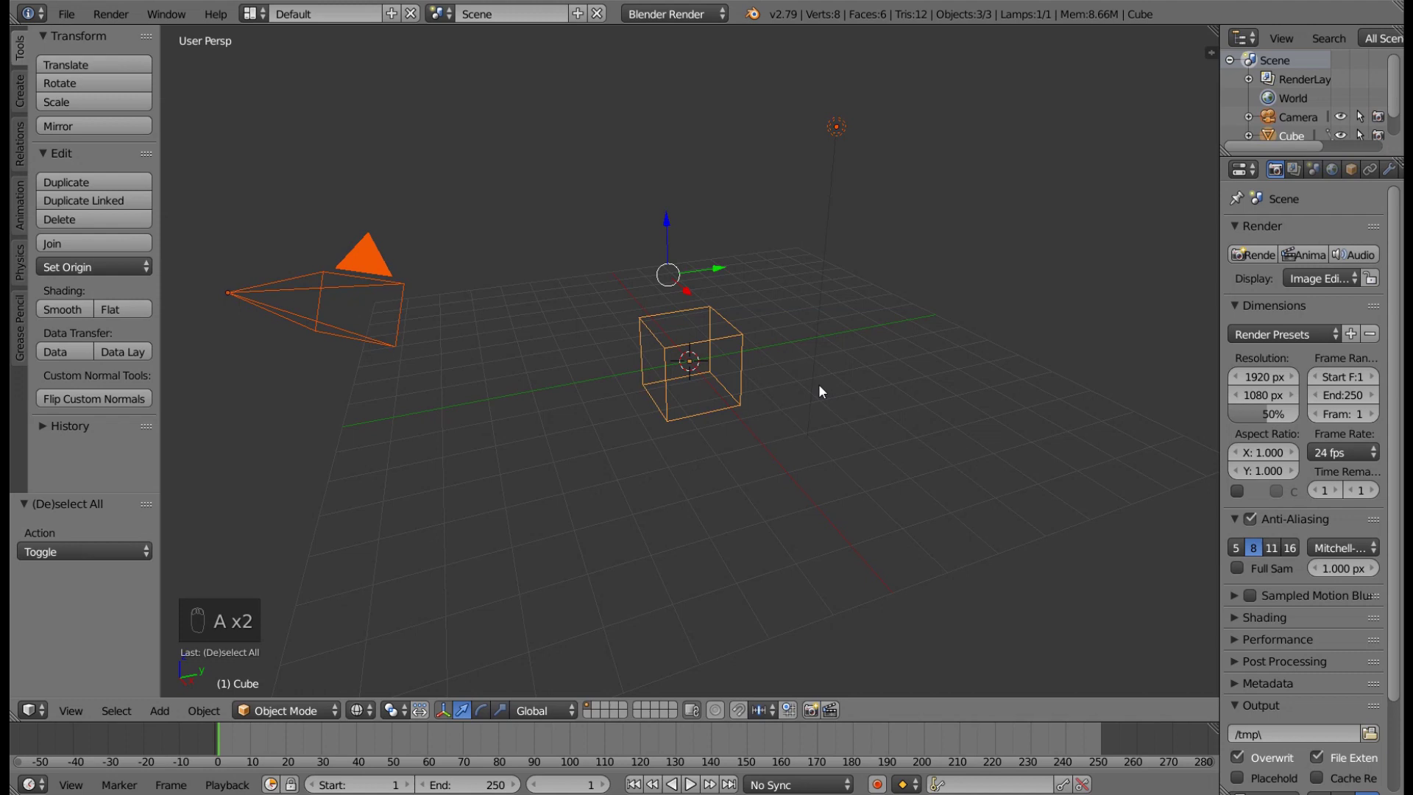
key(x)
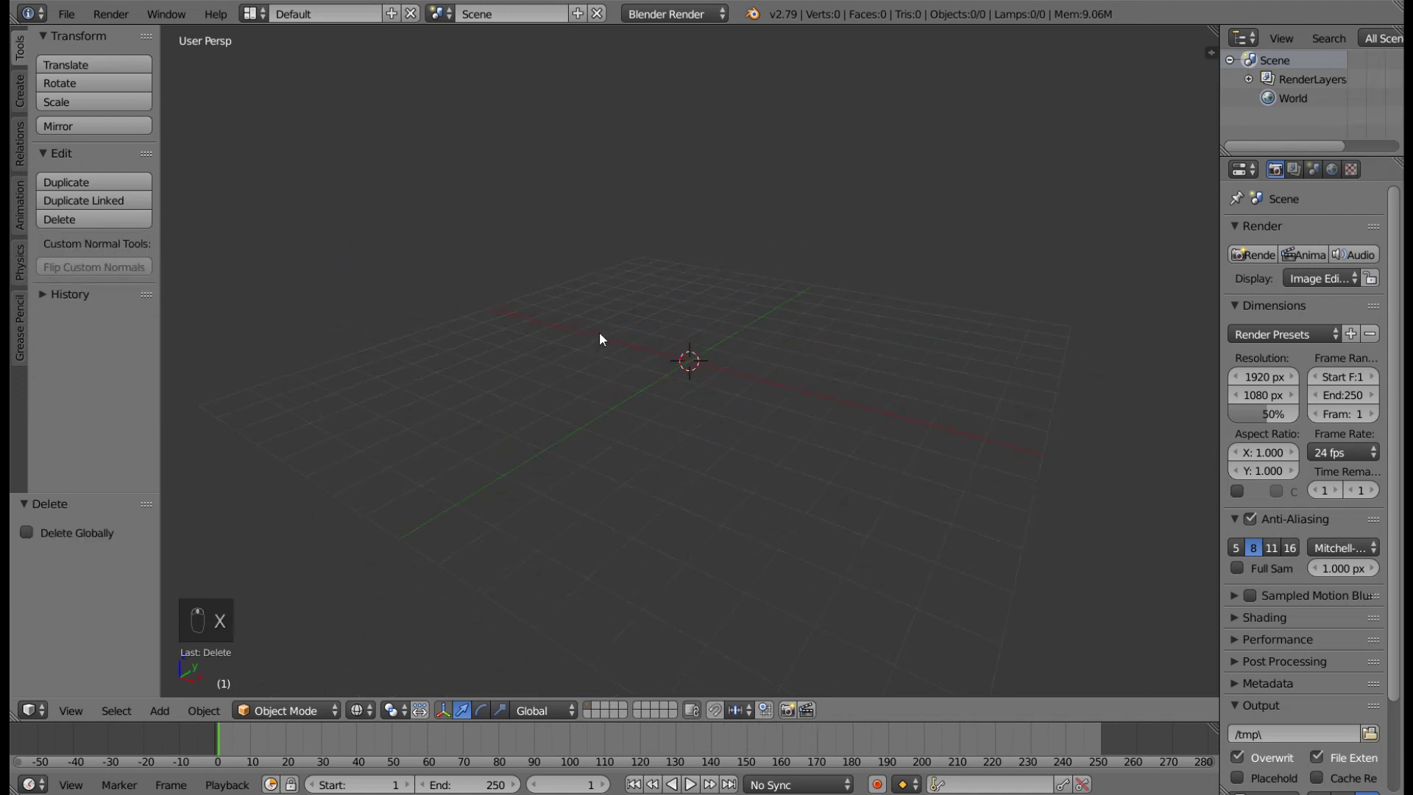
key(KP_1)
key(KP_5)
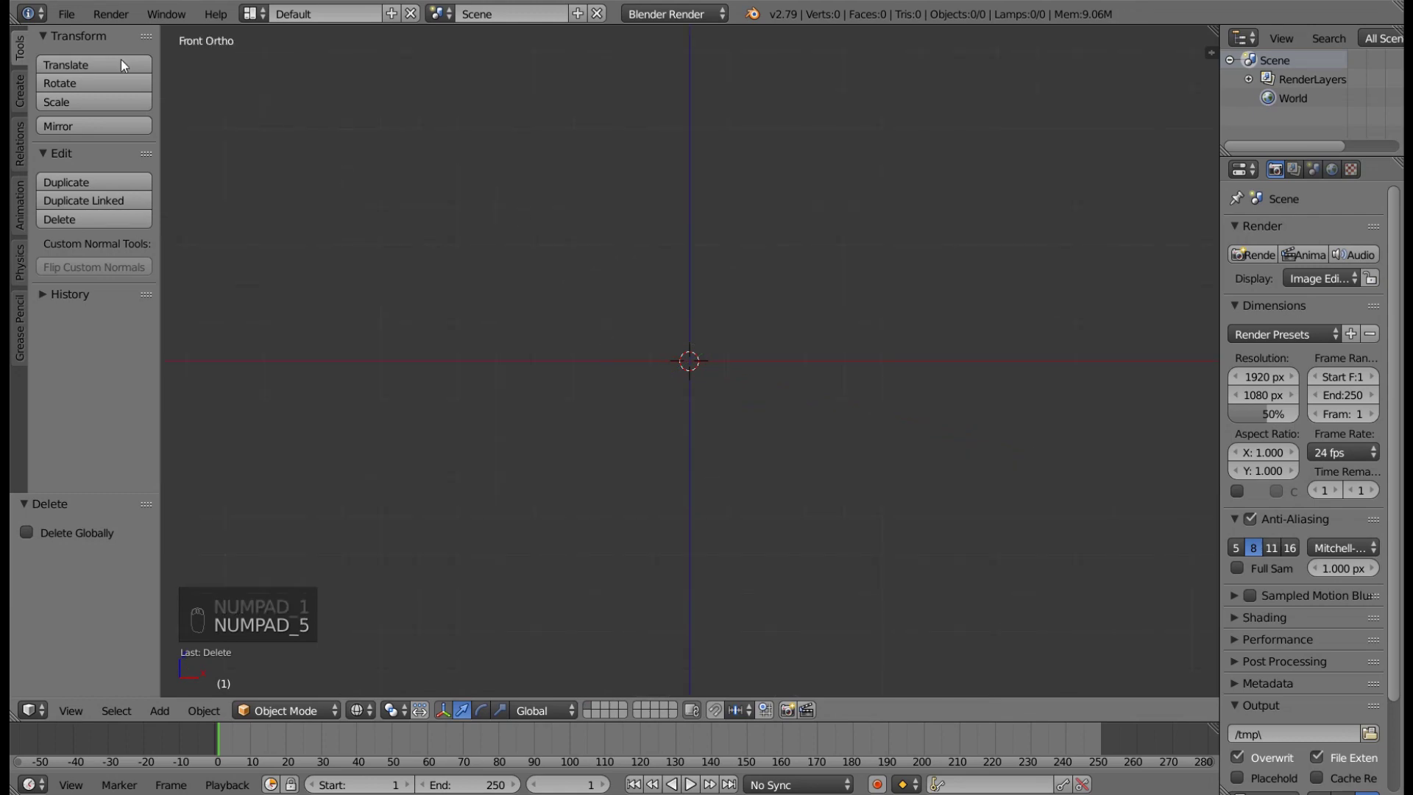
- Import the practice bow FBX and inspect it zoomed out in solid shading
drag(146, 380, 360, 398)
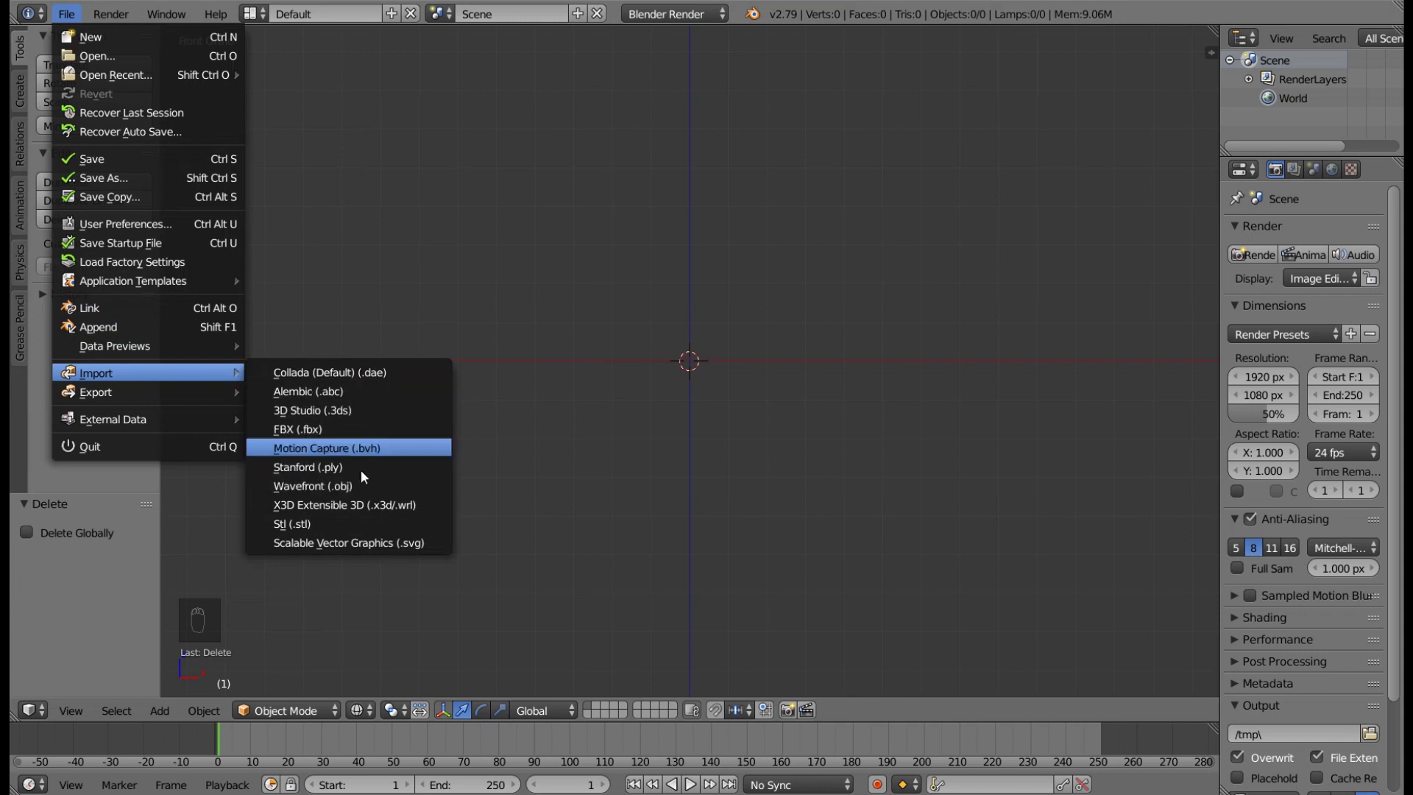
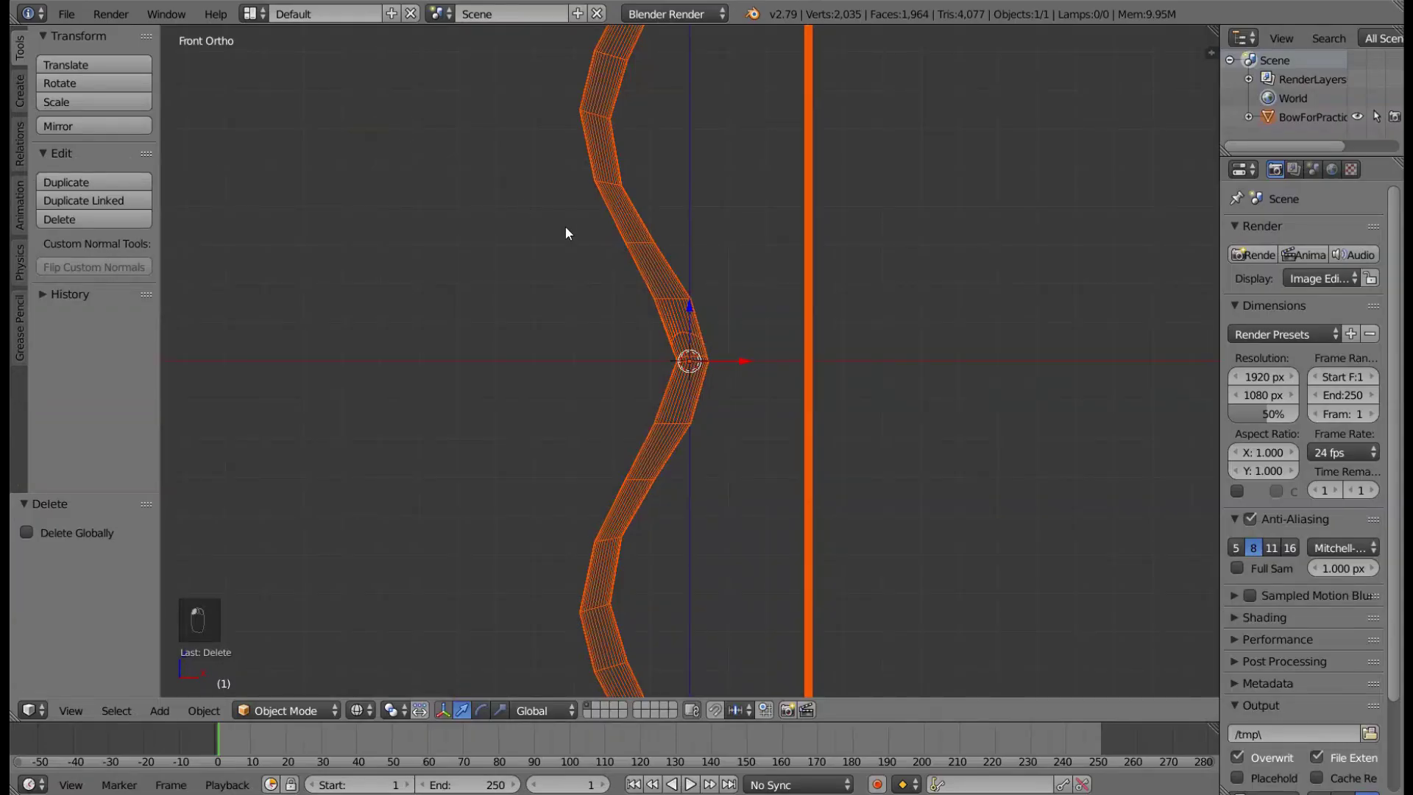
drag(436, 206, 569, 191)
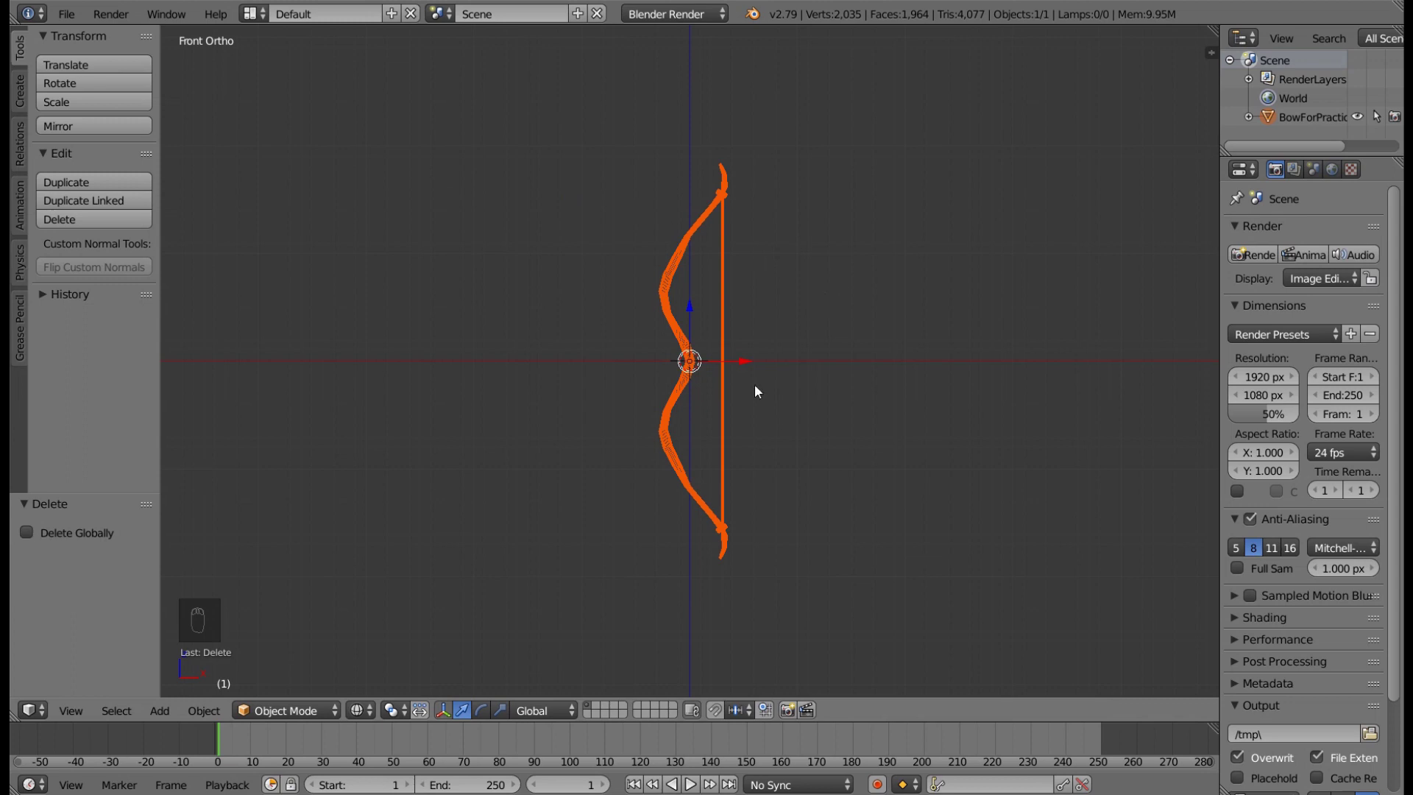
key(Tab)
key(Tab)
key(z)
drag(808, 330, 808, 330)
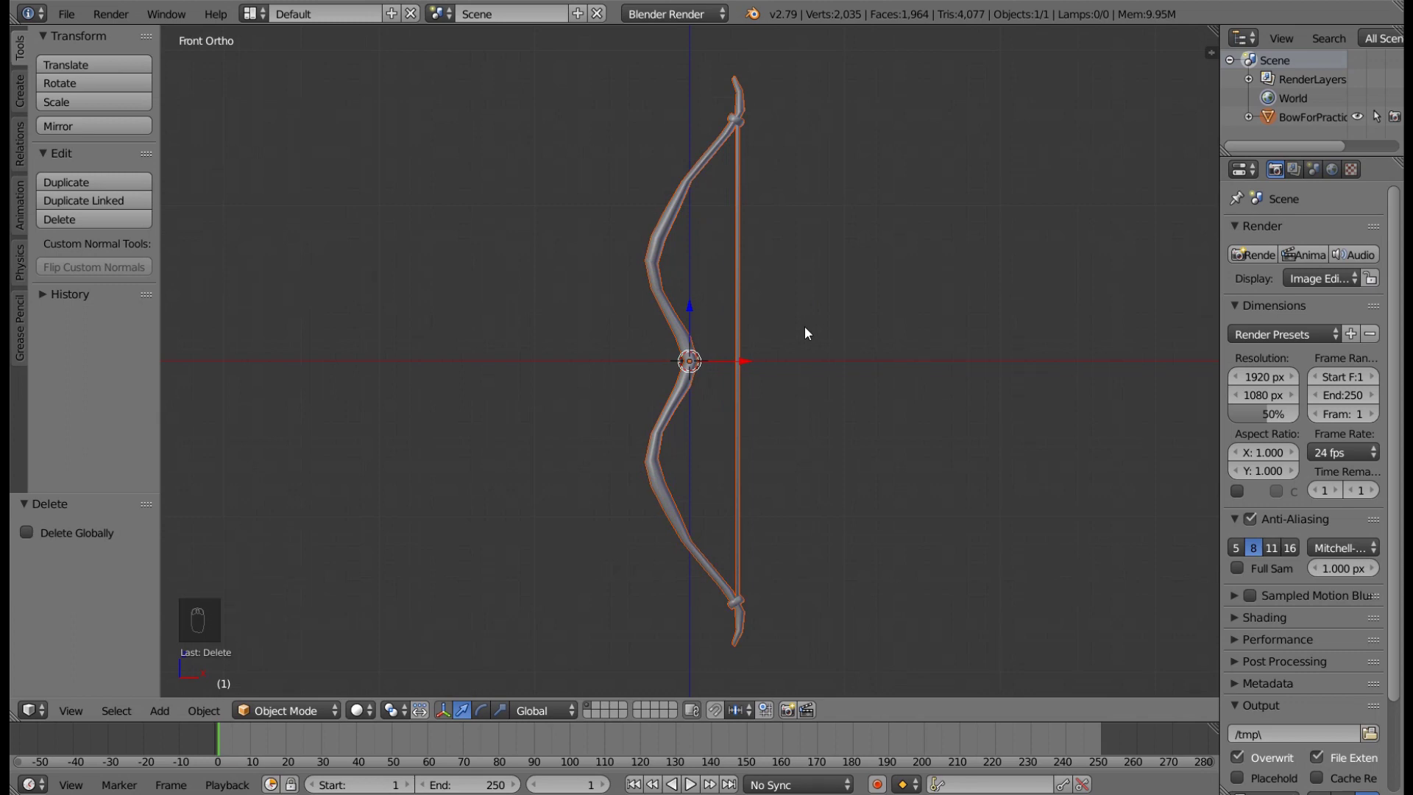
- Add an armature at the grip and move its first bone's tip up to the limb's bend
key(shift+a)
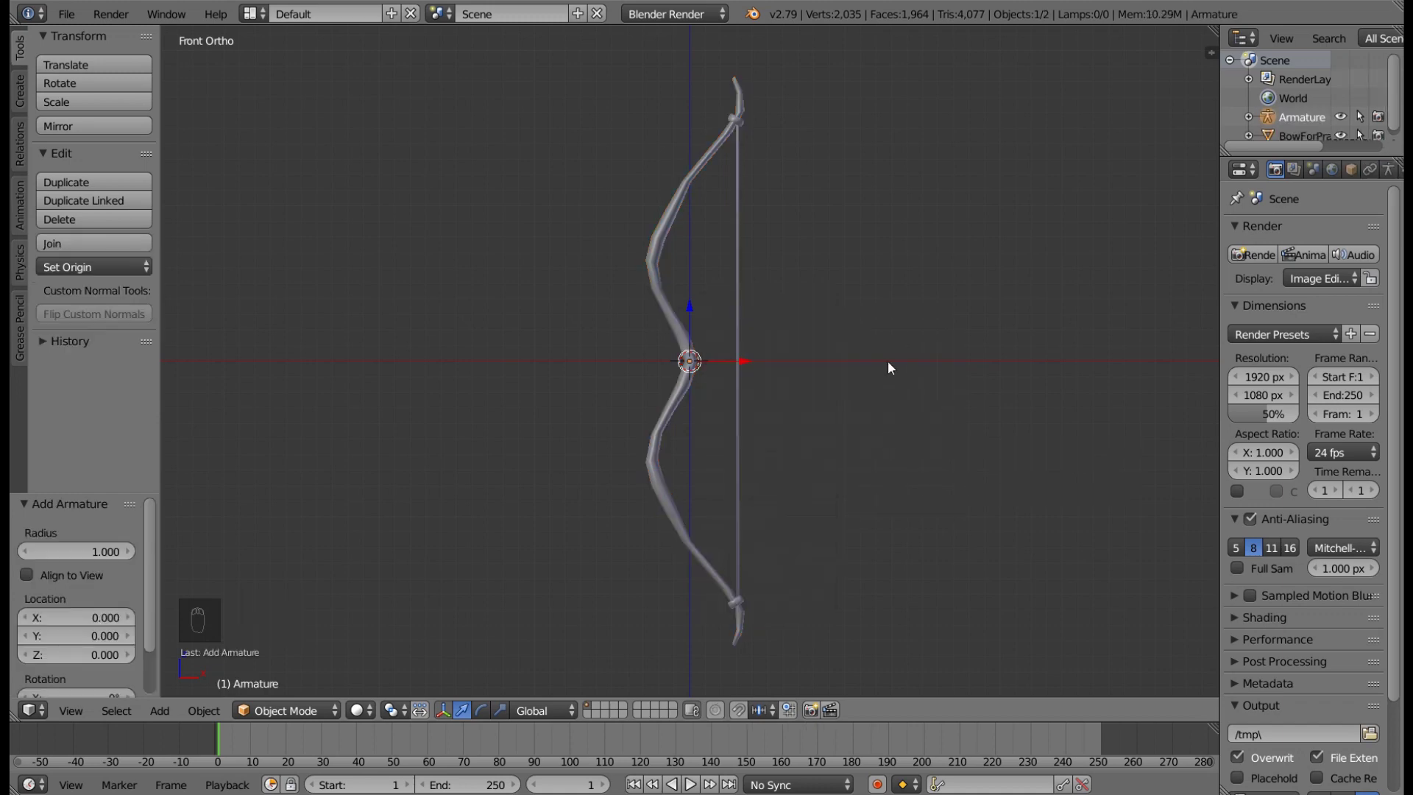
key(z)
drag(892, 365, 800, 283)
key(Tab)
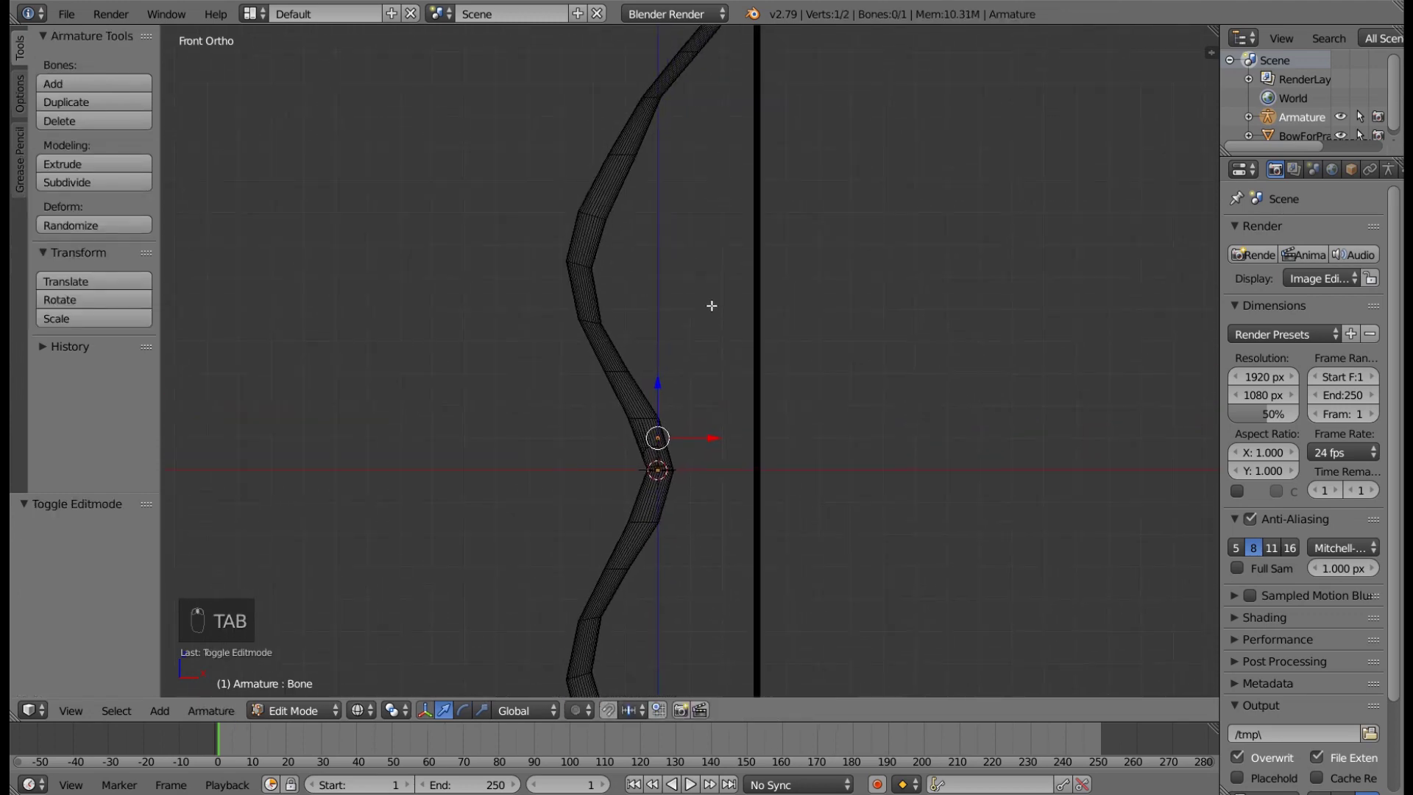
drag(651, 452, 675, 534)
key(g)
click(647, 471)
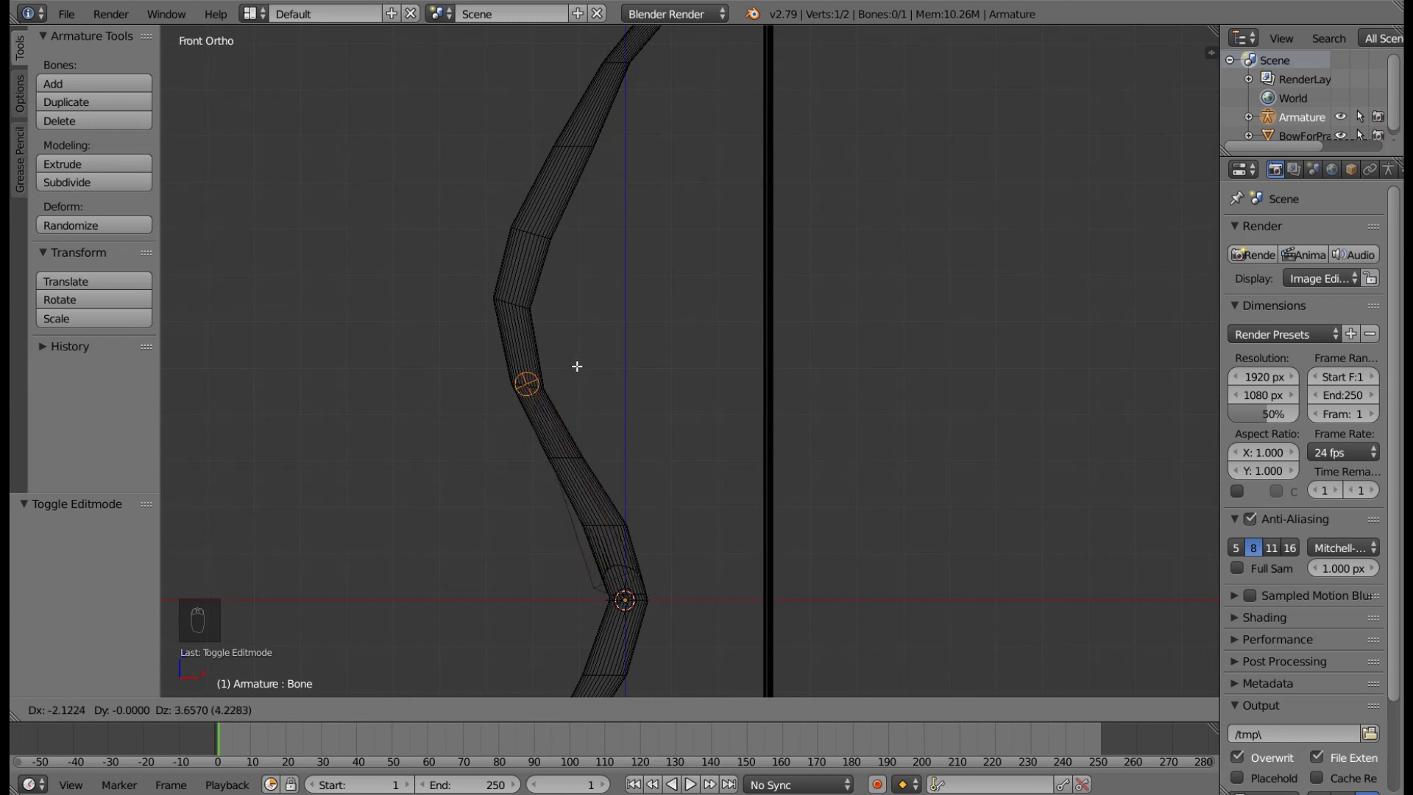
- Extrude a second and third bone running up to the bow's upper tip
drag(641, 282, 678, 346)
key(e)
click(682, 247)
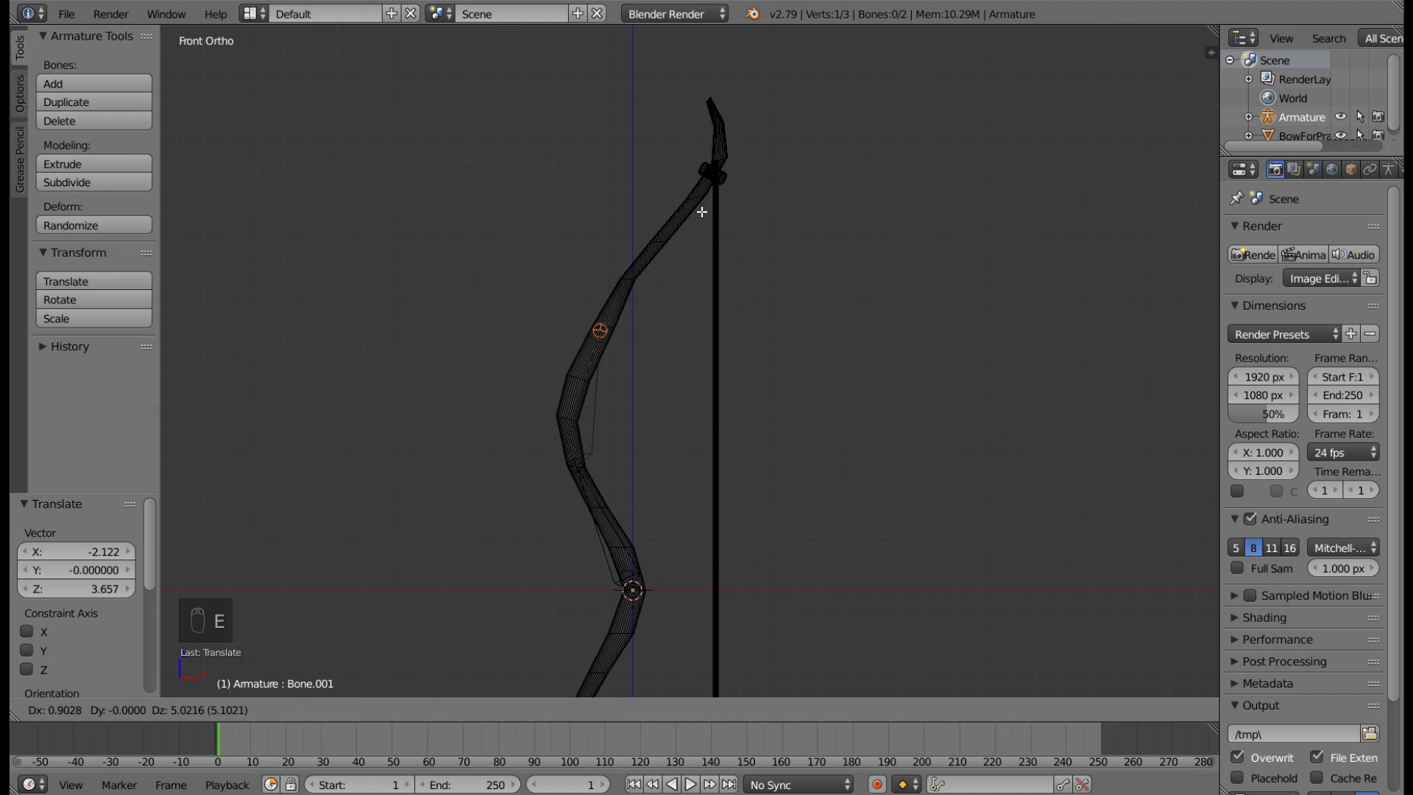
key(e)
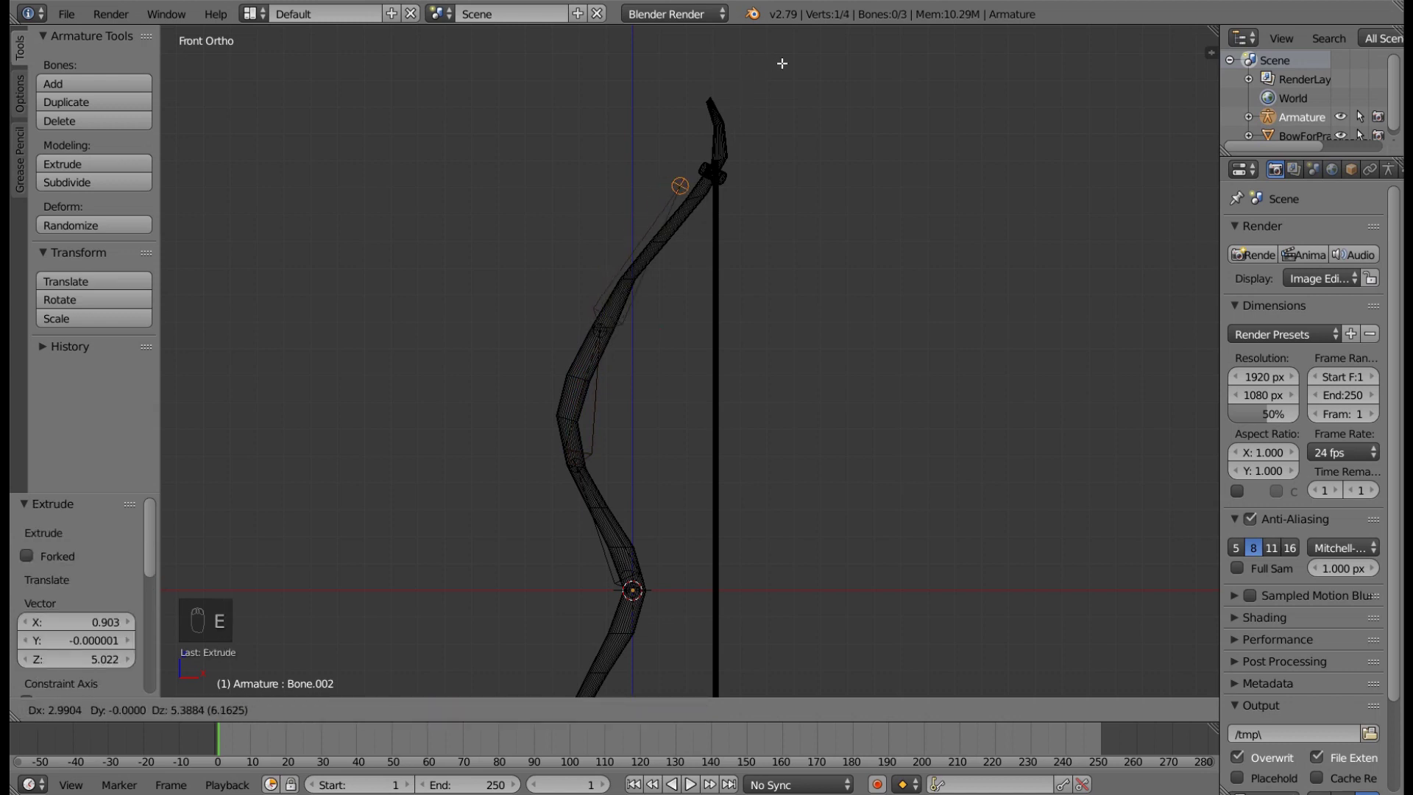
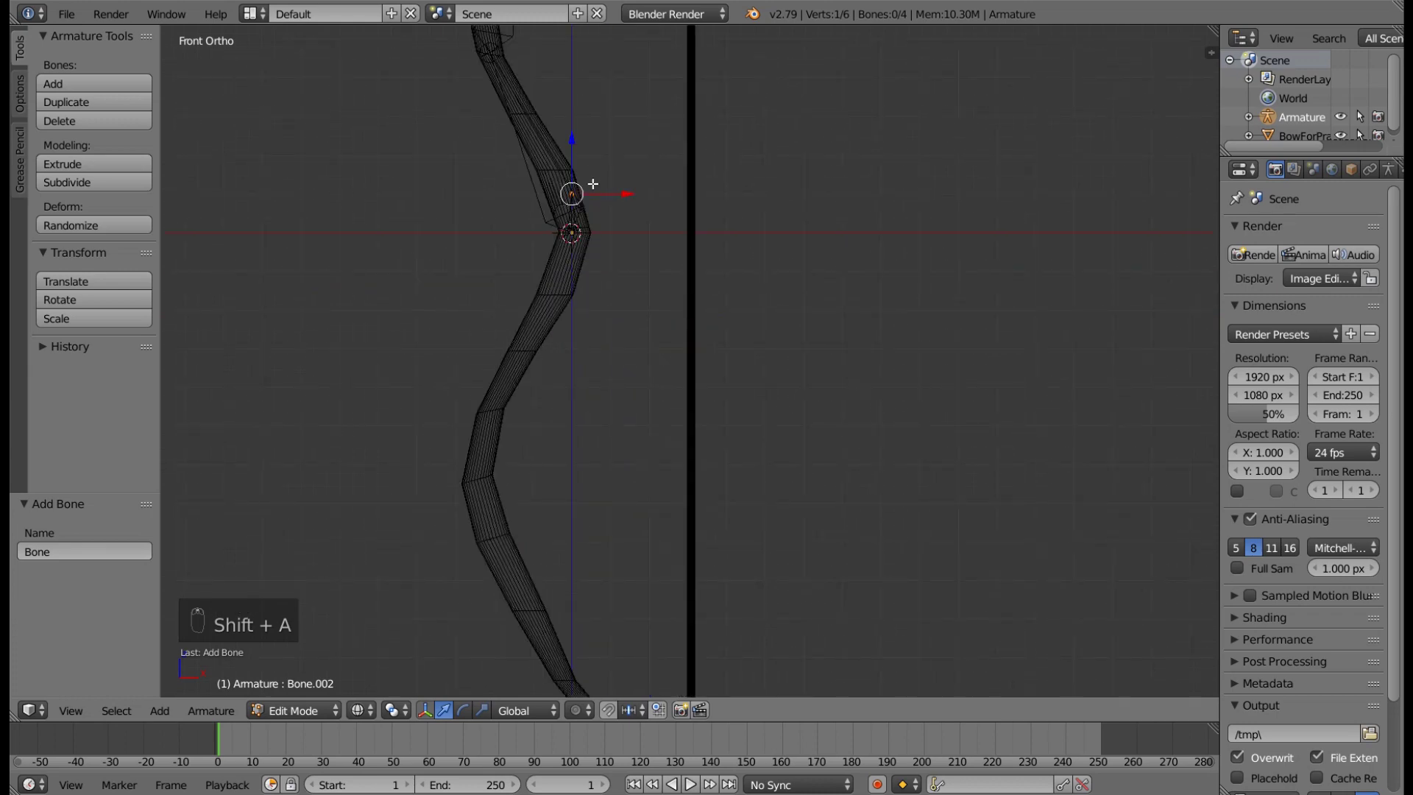
- Move the new grip bone's tip down the lower limb and extrude two more bones to the bottom tip
key(g)
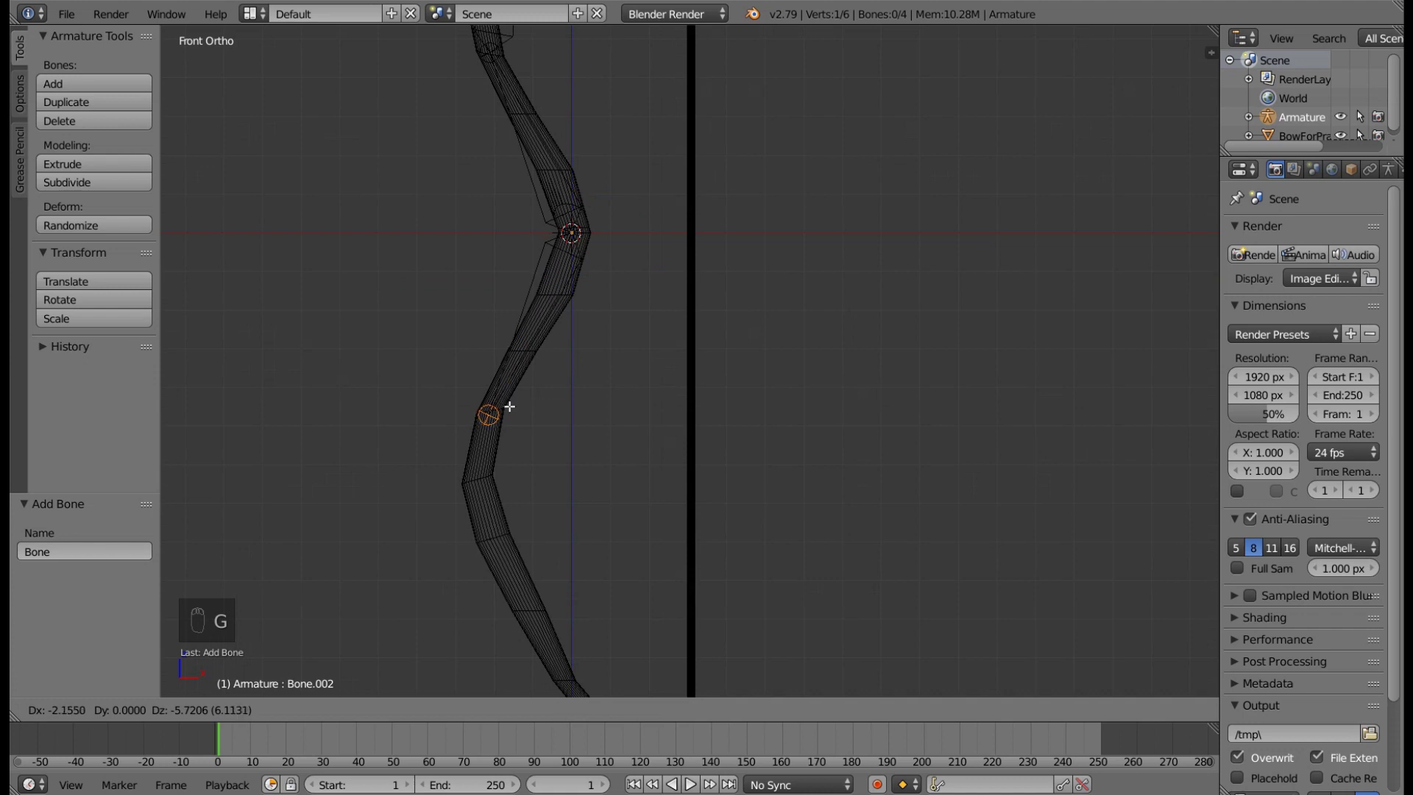
middle_click(509, 405)
key(e)
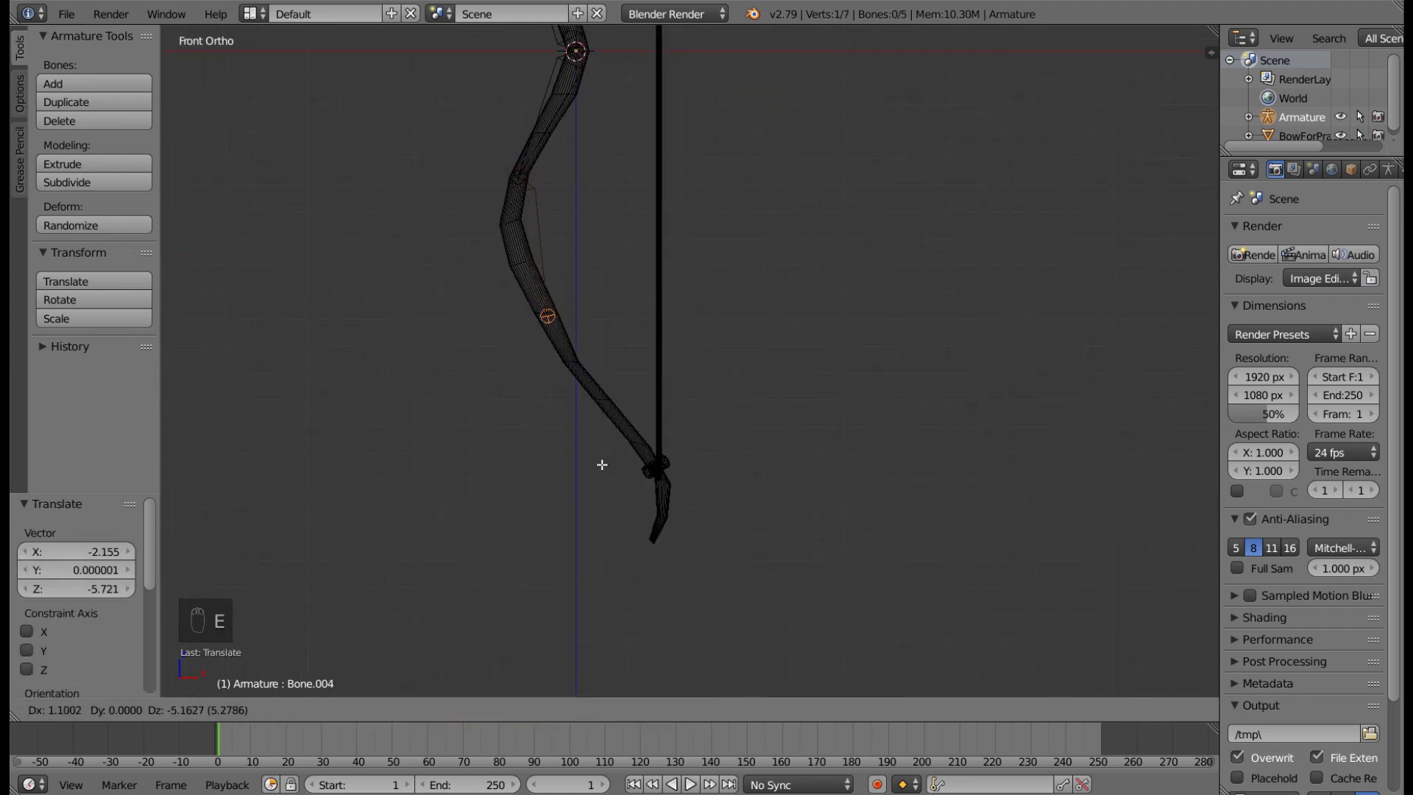
key(e)
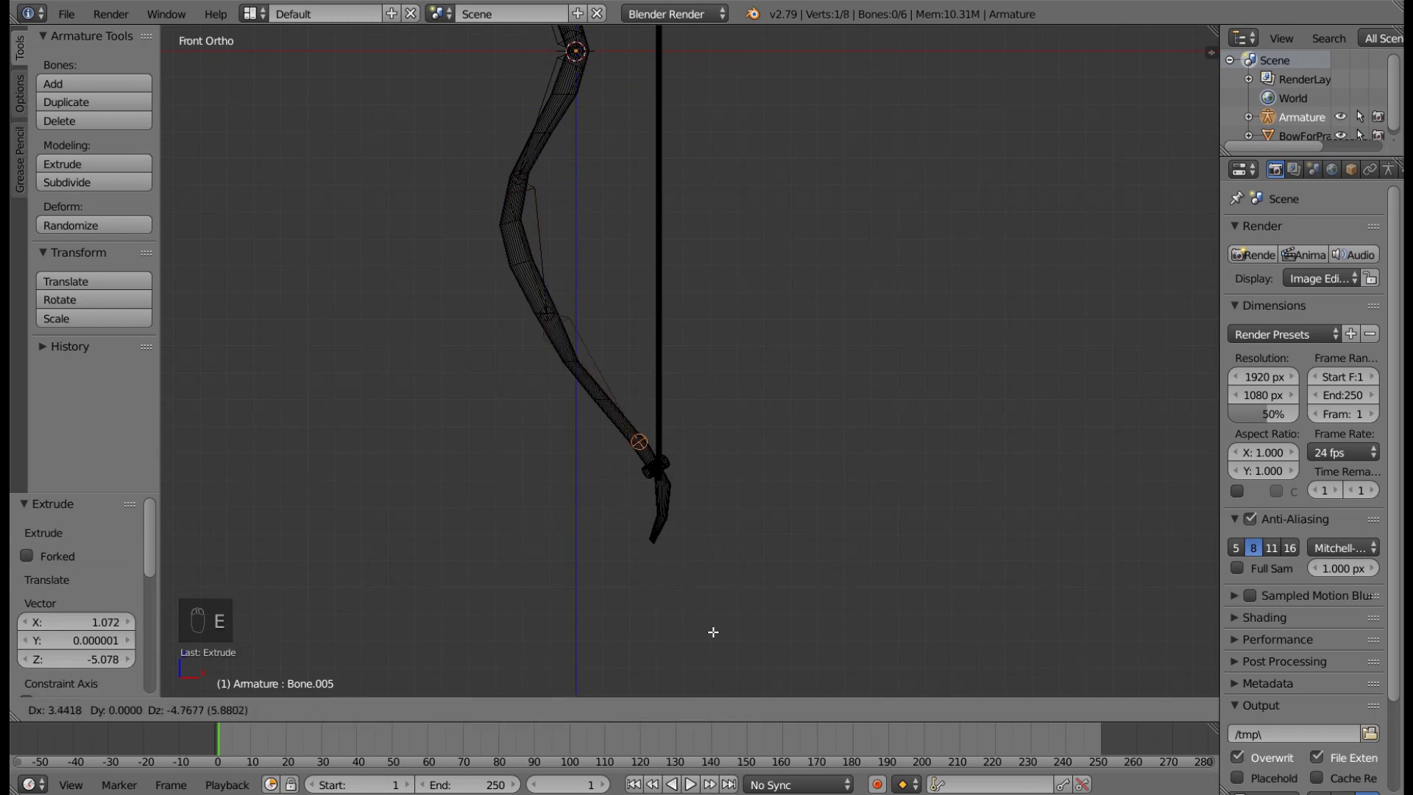
click(832, 380)
key(a)
key(a)
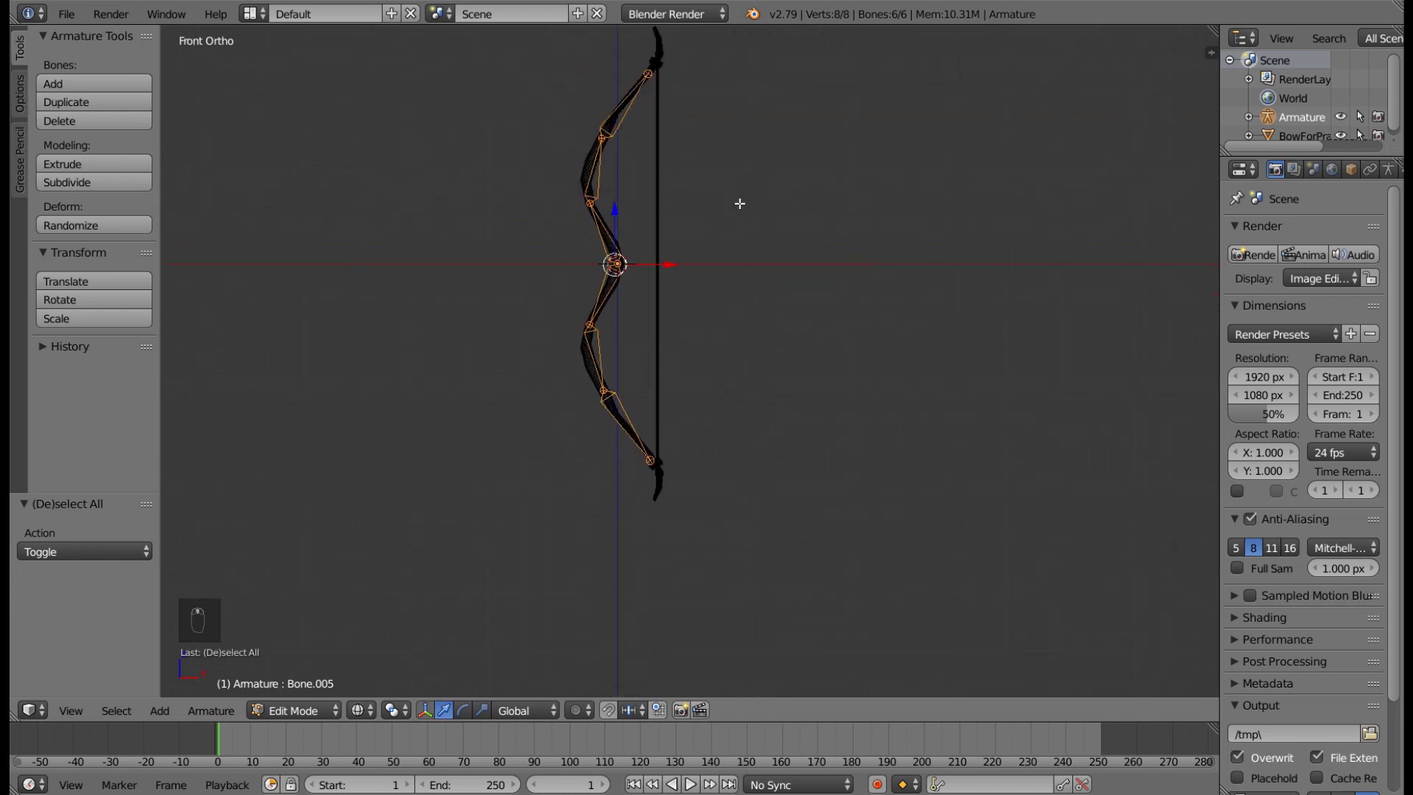
- Add a seventh bone at the string centre and rotate it to lie horizontal
key(a)
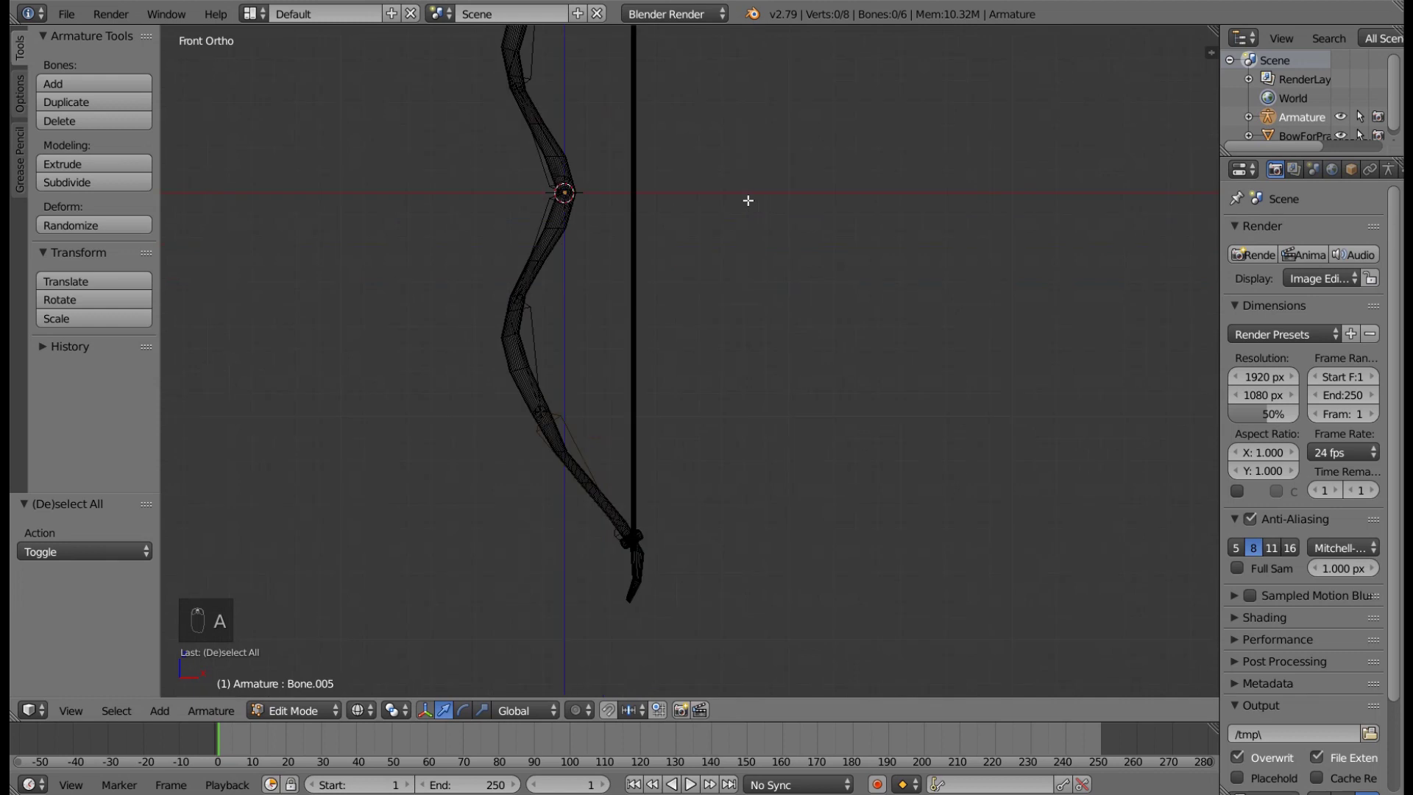
key(shift+a)
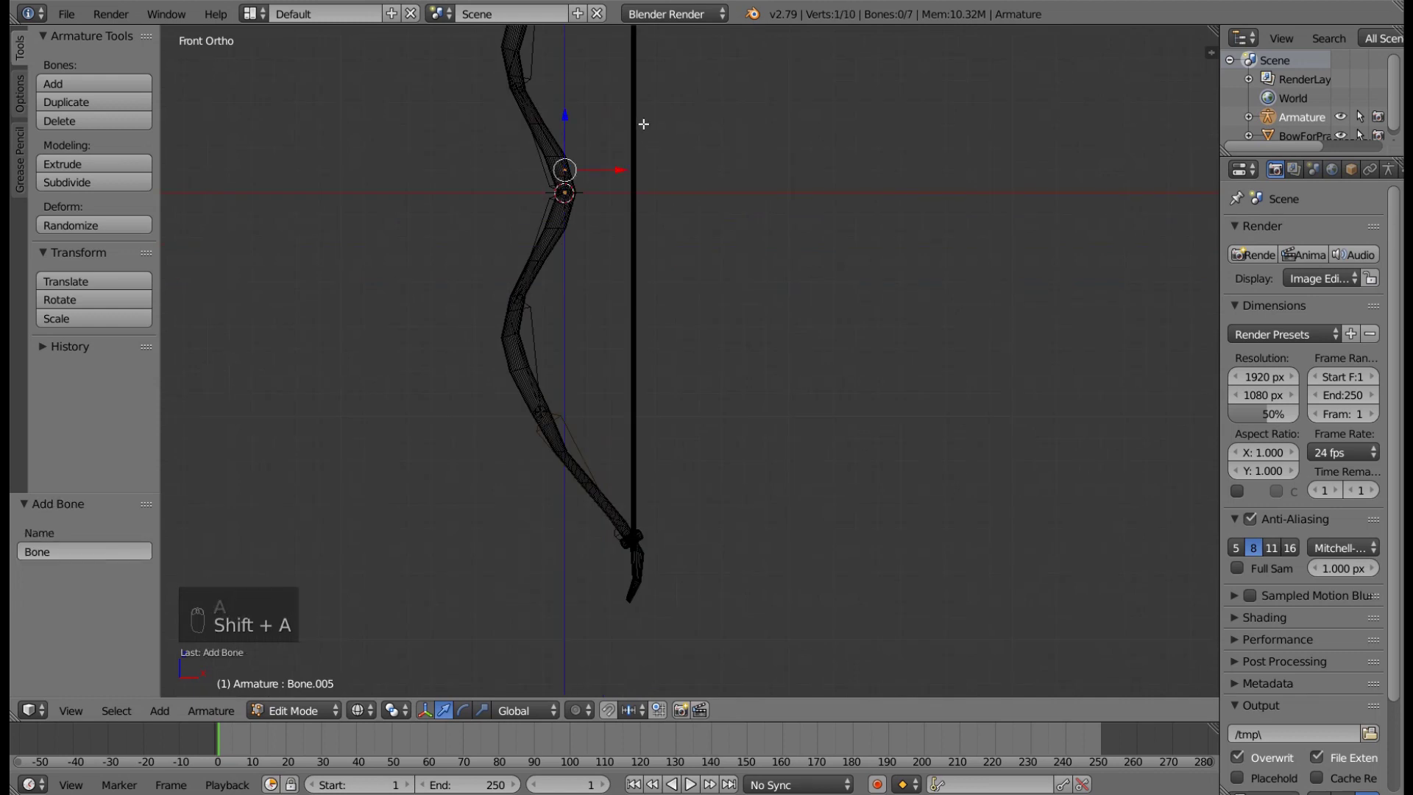
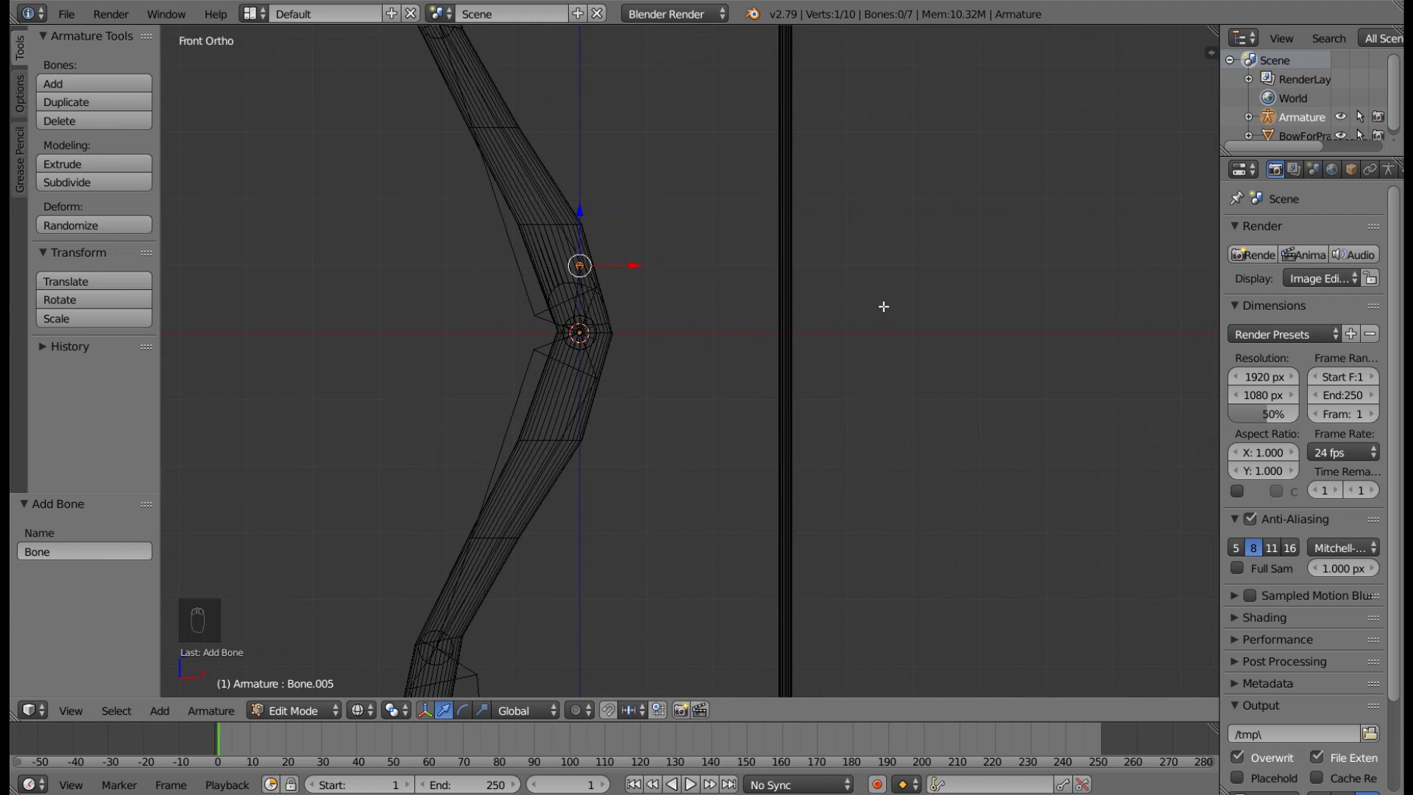
key(r)
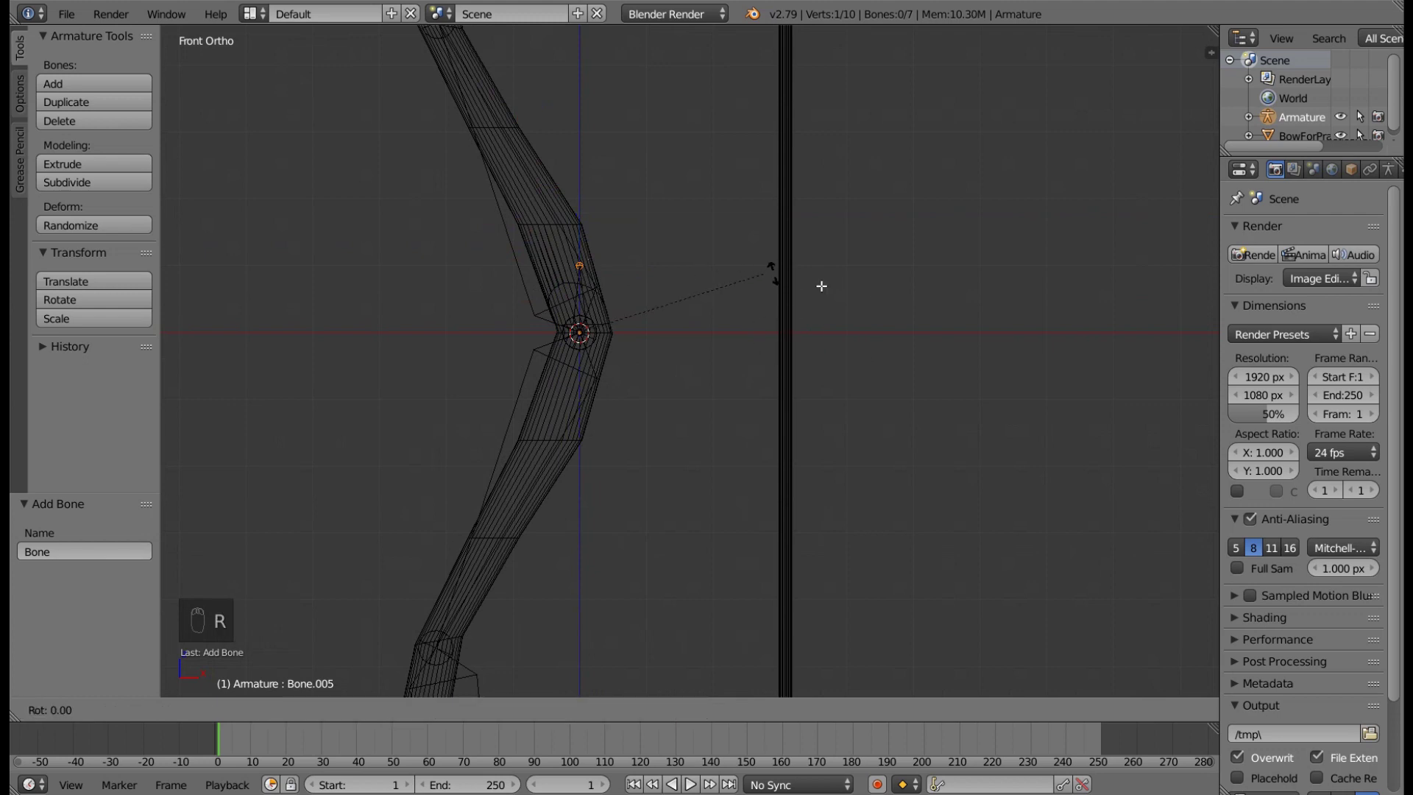
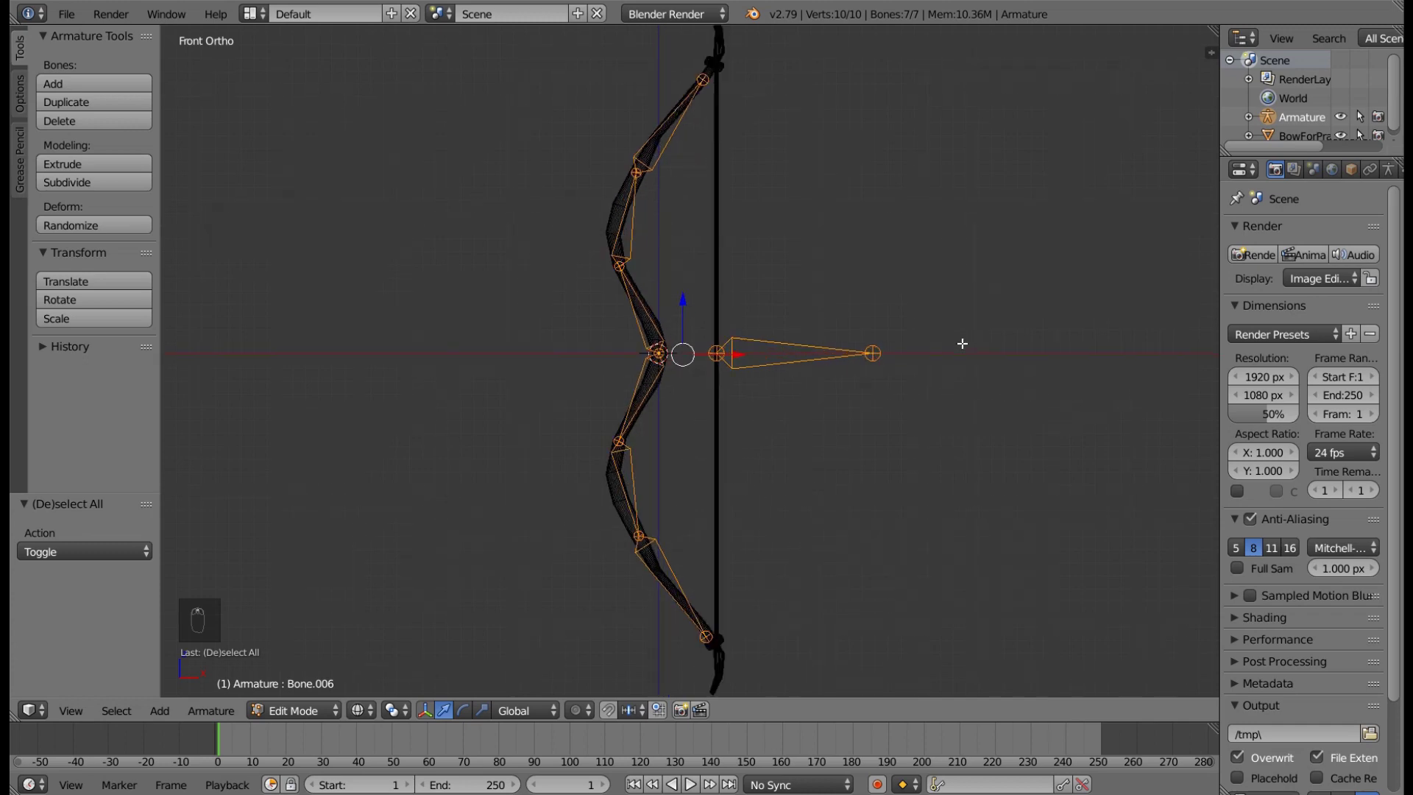
- Parent the bow mesh to the armature with automatic weights and reopen bone editing
key(a)
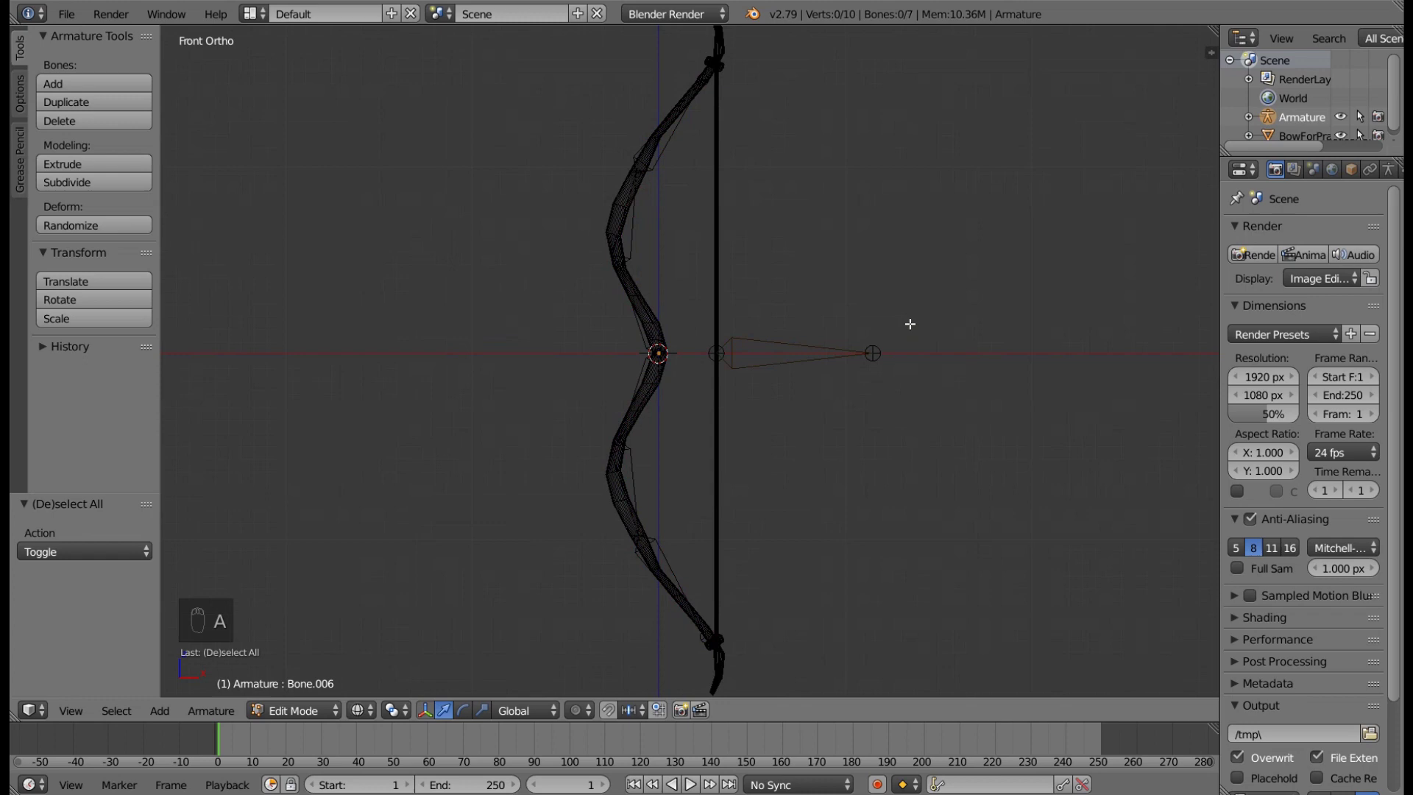
key(Tab)
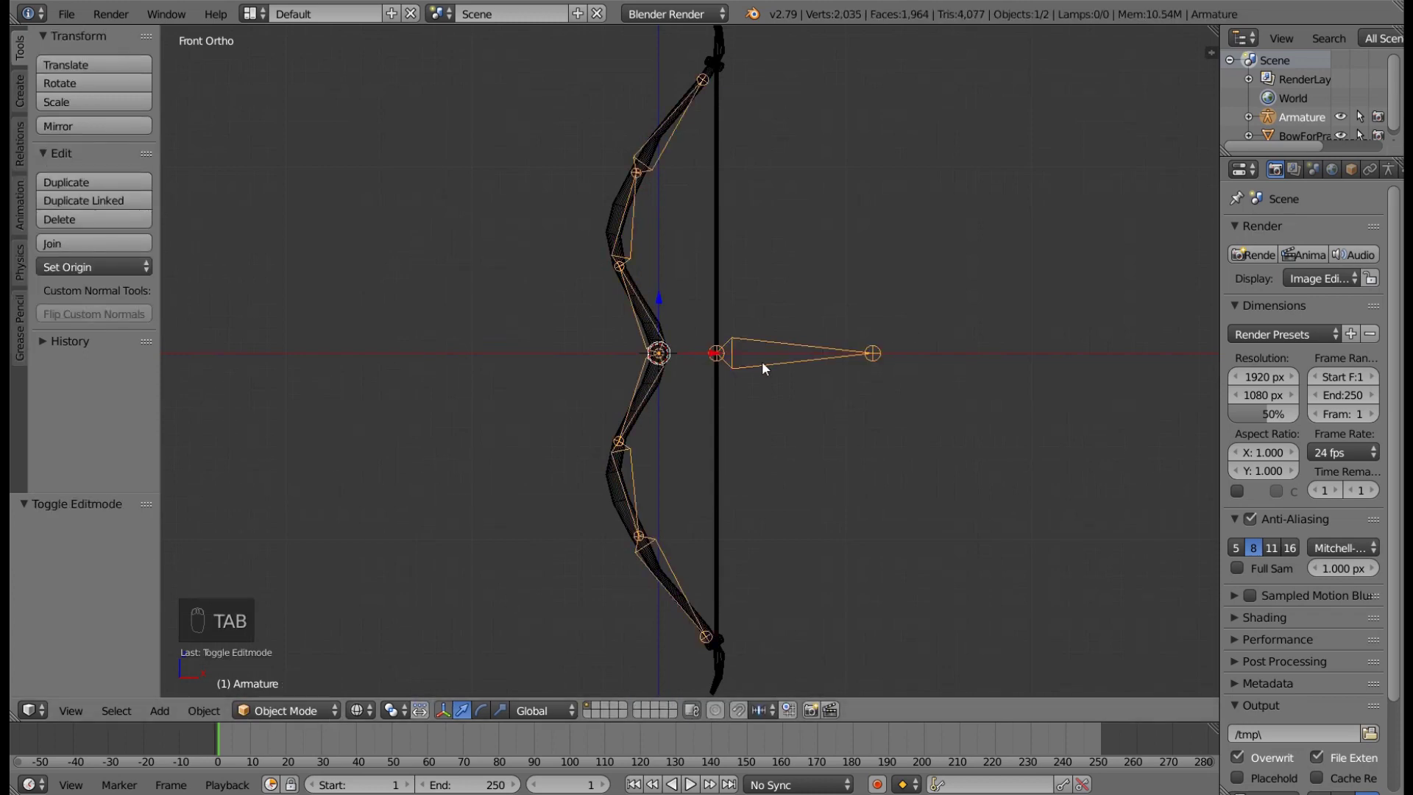
key(a)
key(a)
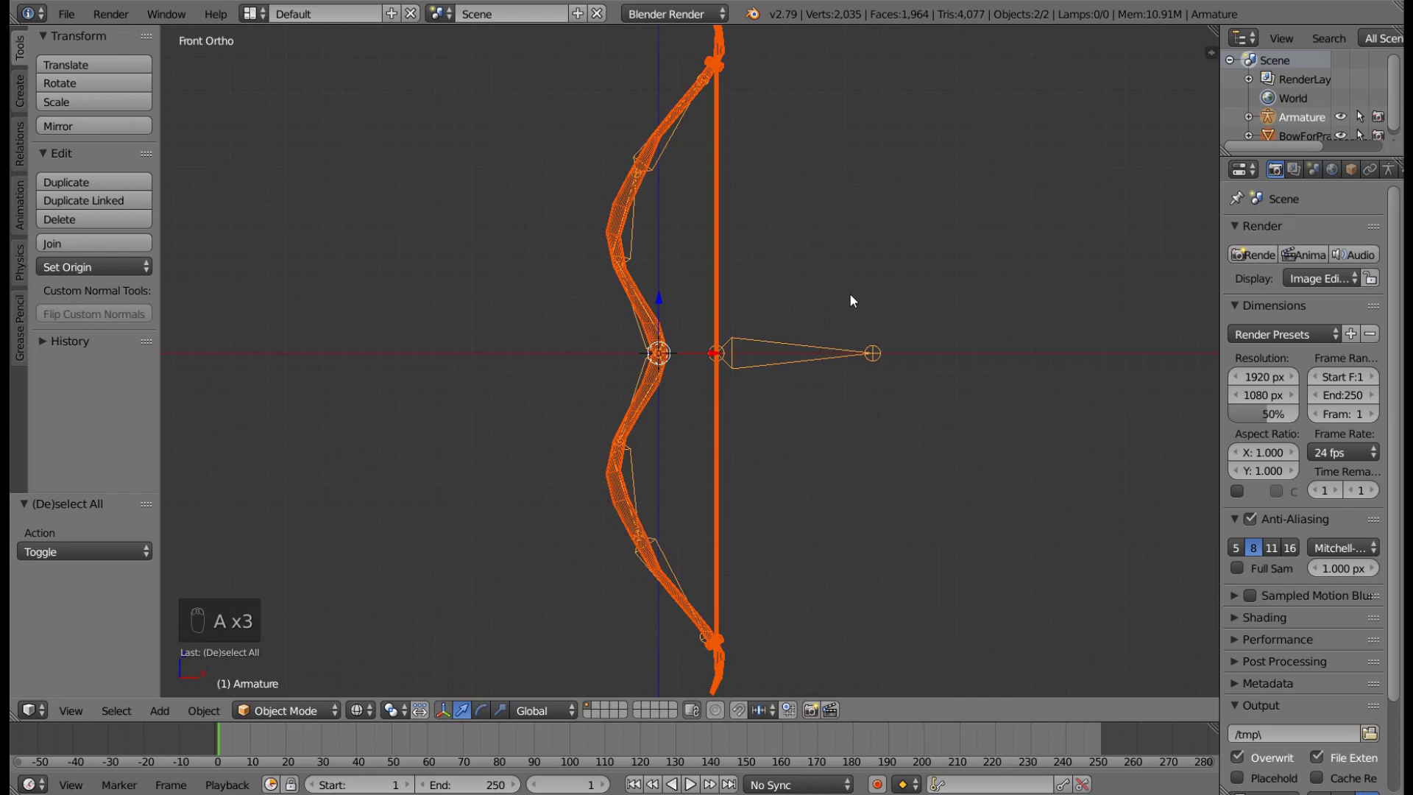
key(ctrl+p)
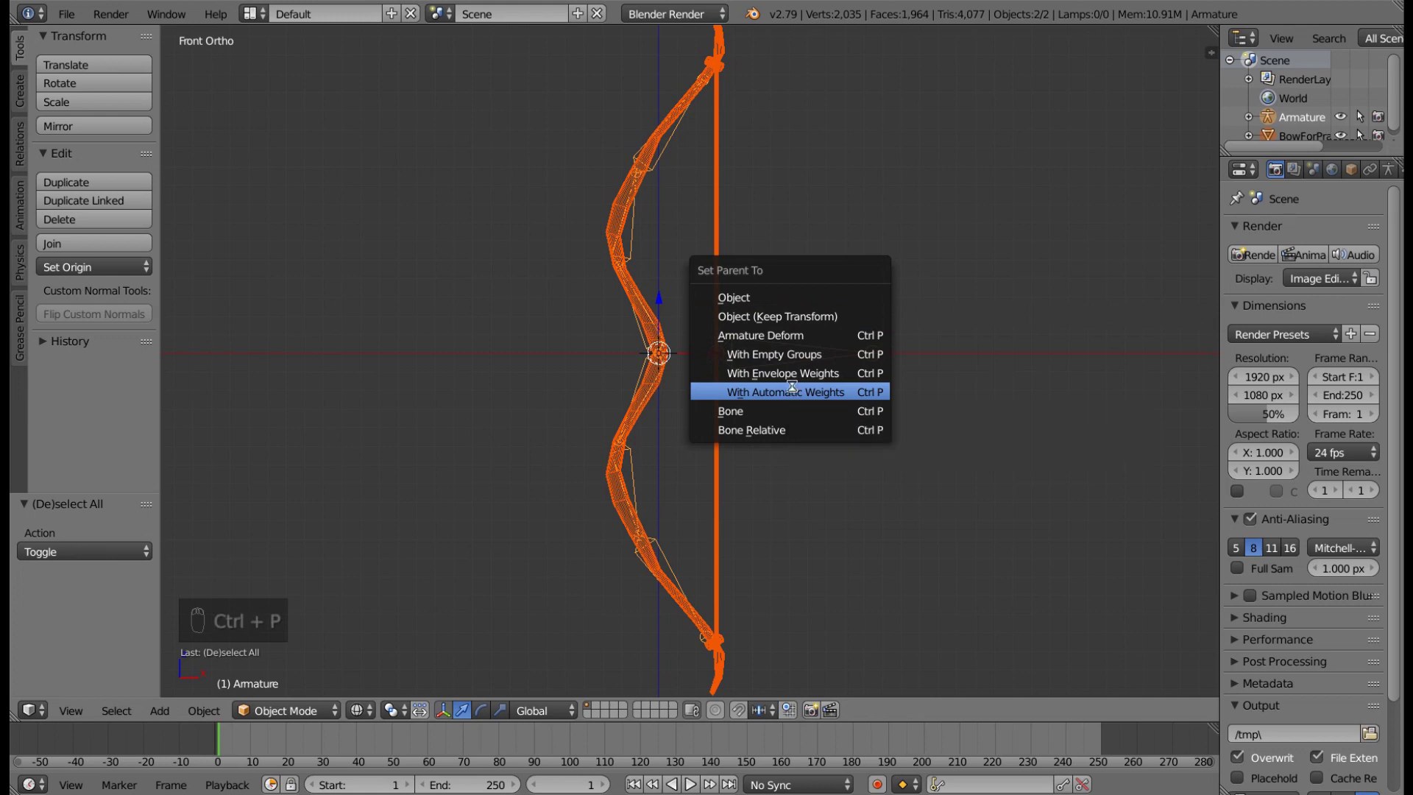
click(825, 242)
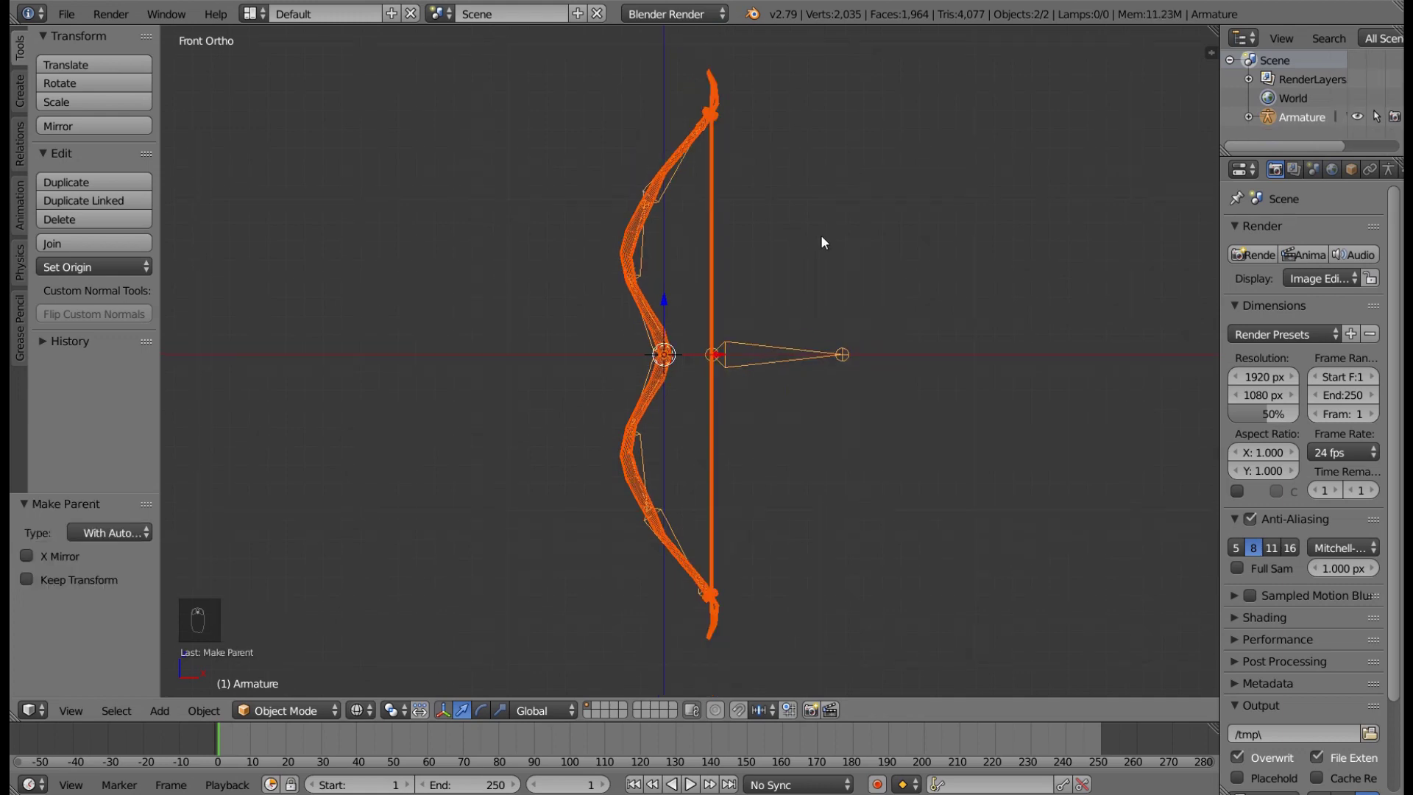
key(Tab)
key(z)
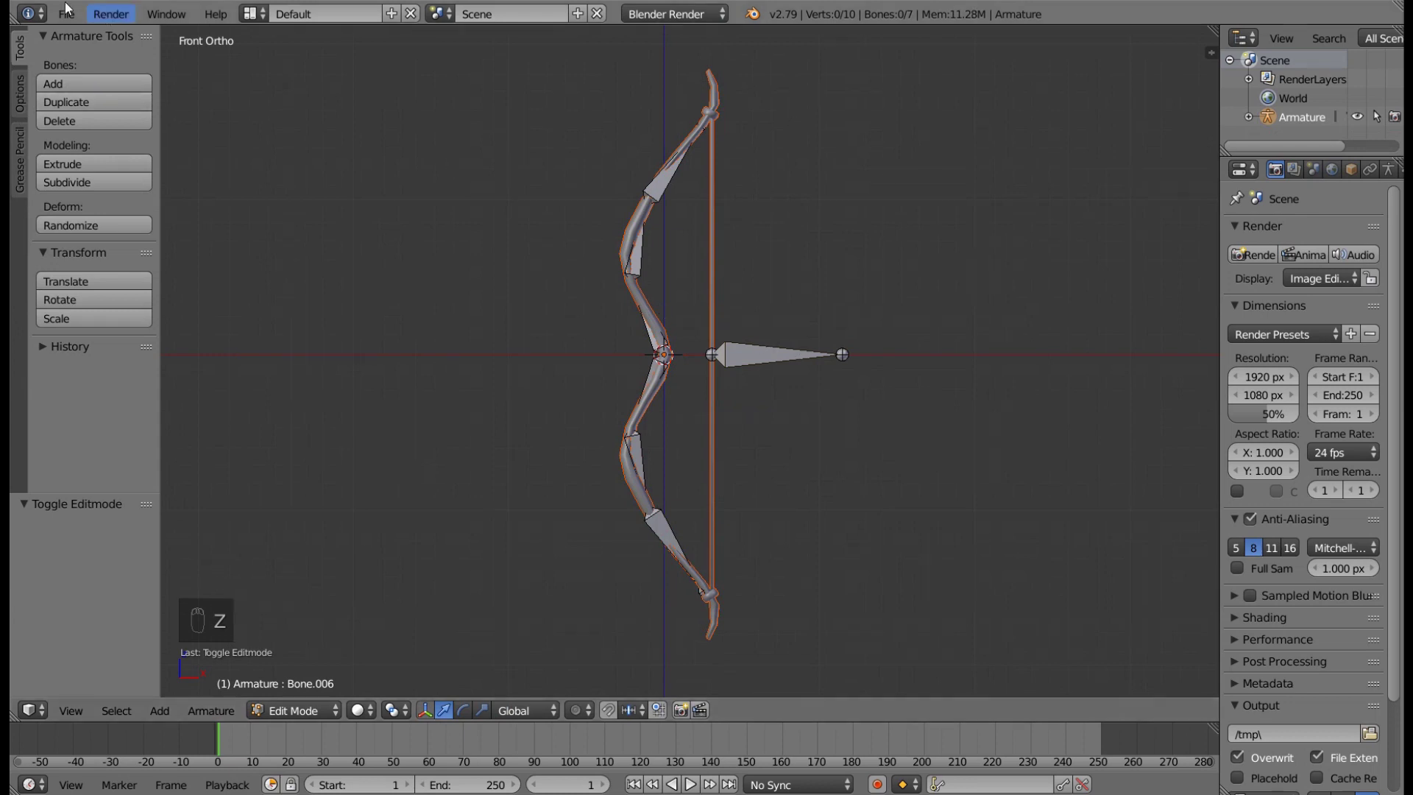
- Leave armature editing and select the bow mesh in Object Mode
drag(58, 24, 348, 456)
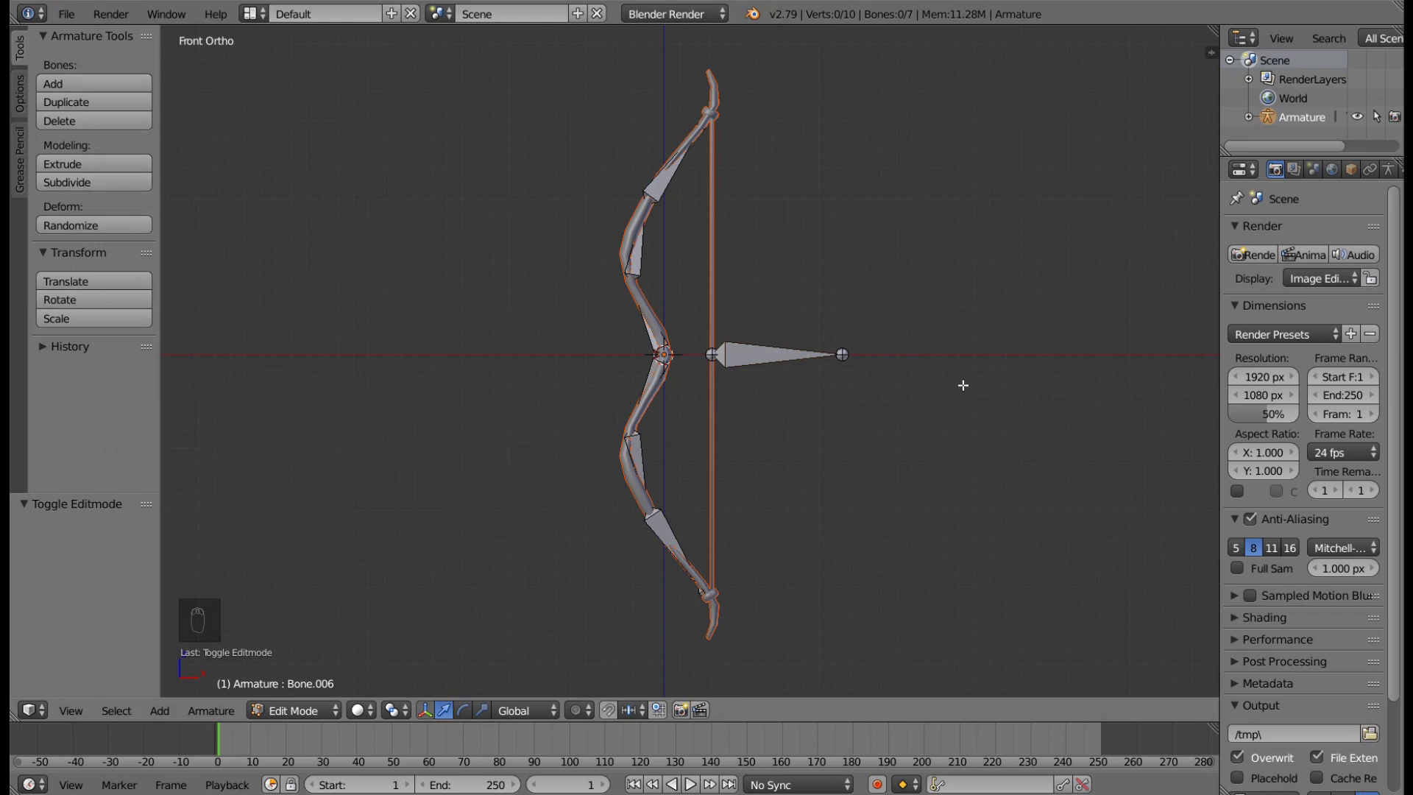
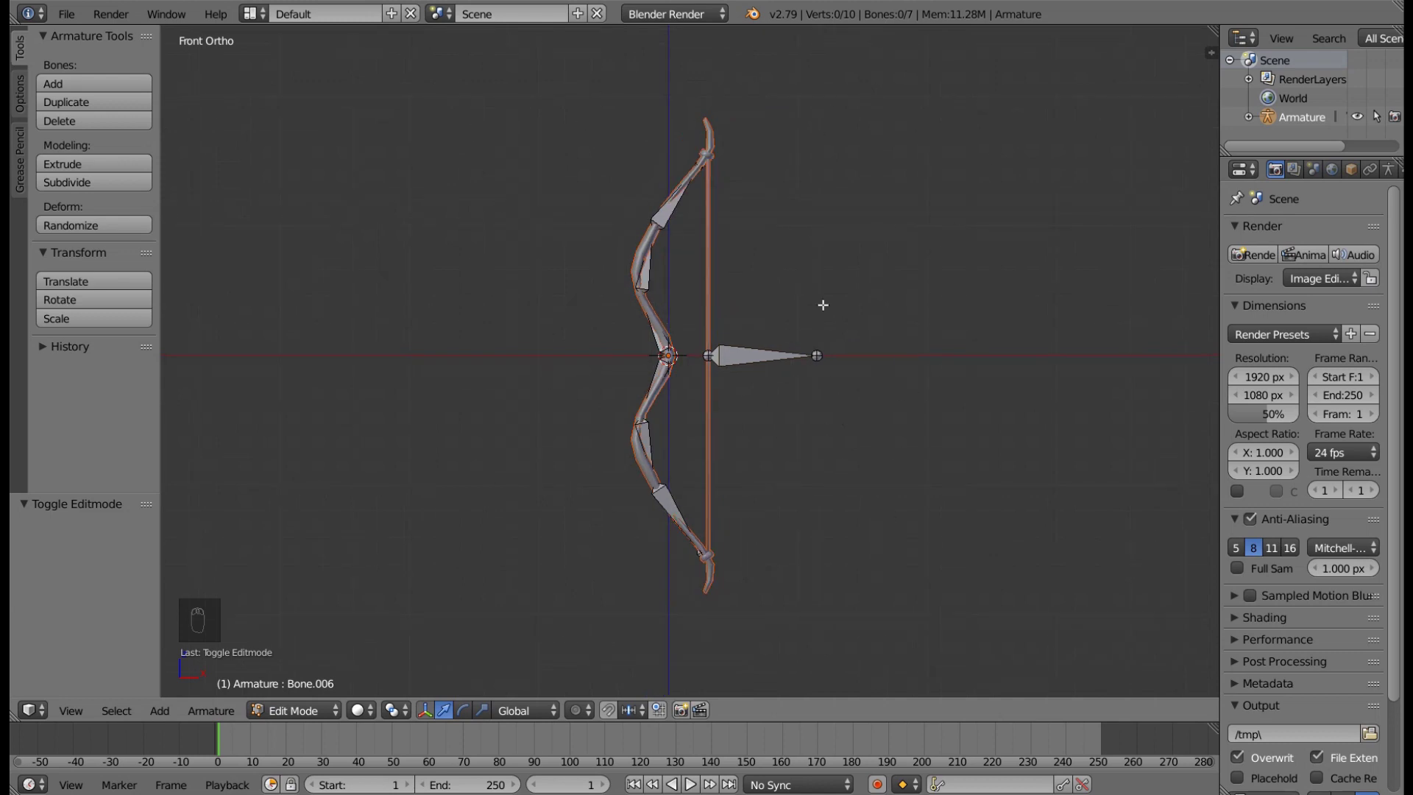
drag(819, 335, 625, 286)
key(Tab)
key(Tab)
key(Tab)
drag(625, 286, 838, 288)
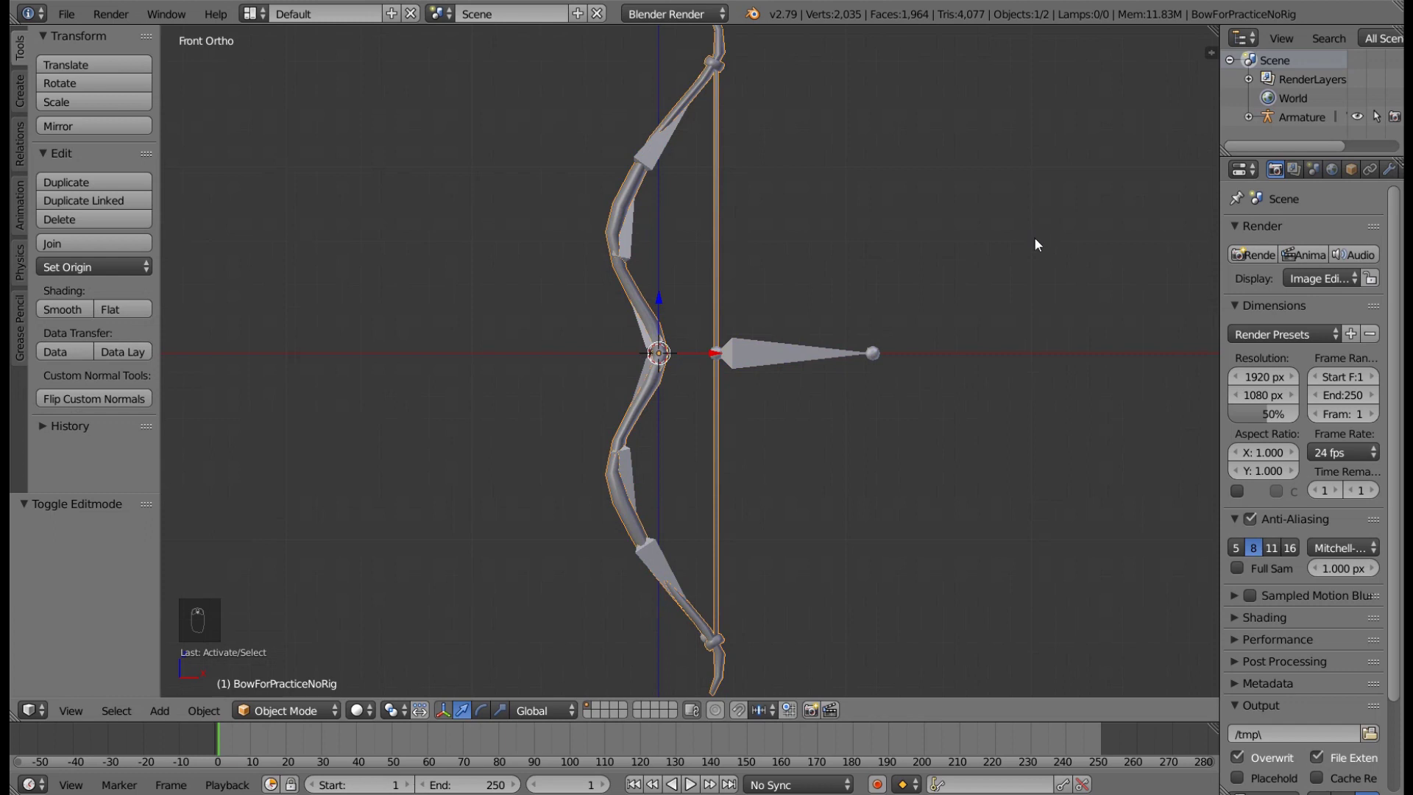
- Apply Rotation & Scale to the bow so its transform shows zero rotation and unit scale
key(ctrl+a)
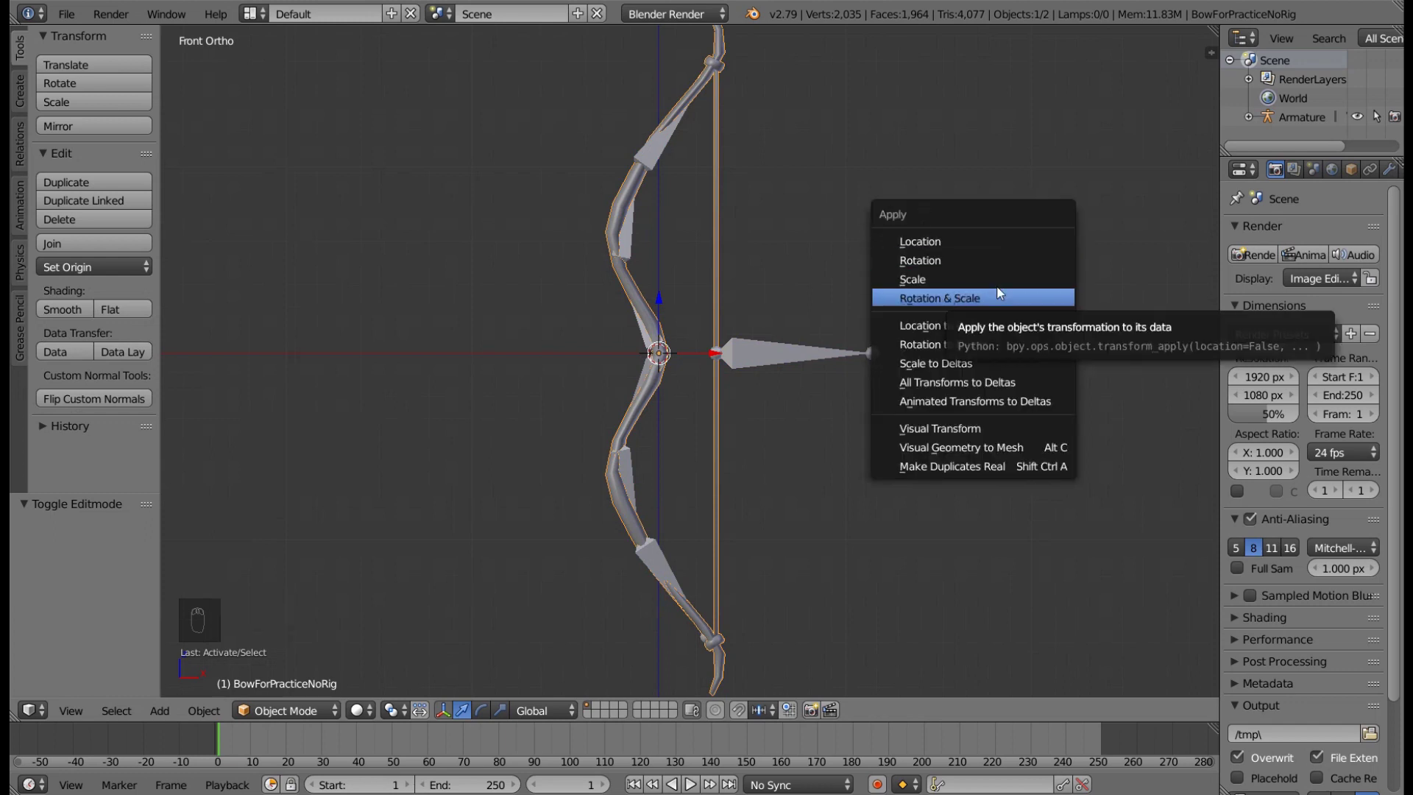
drag(1357, 171, 1232, 314)
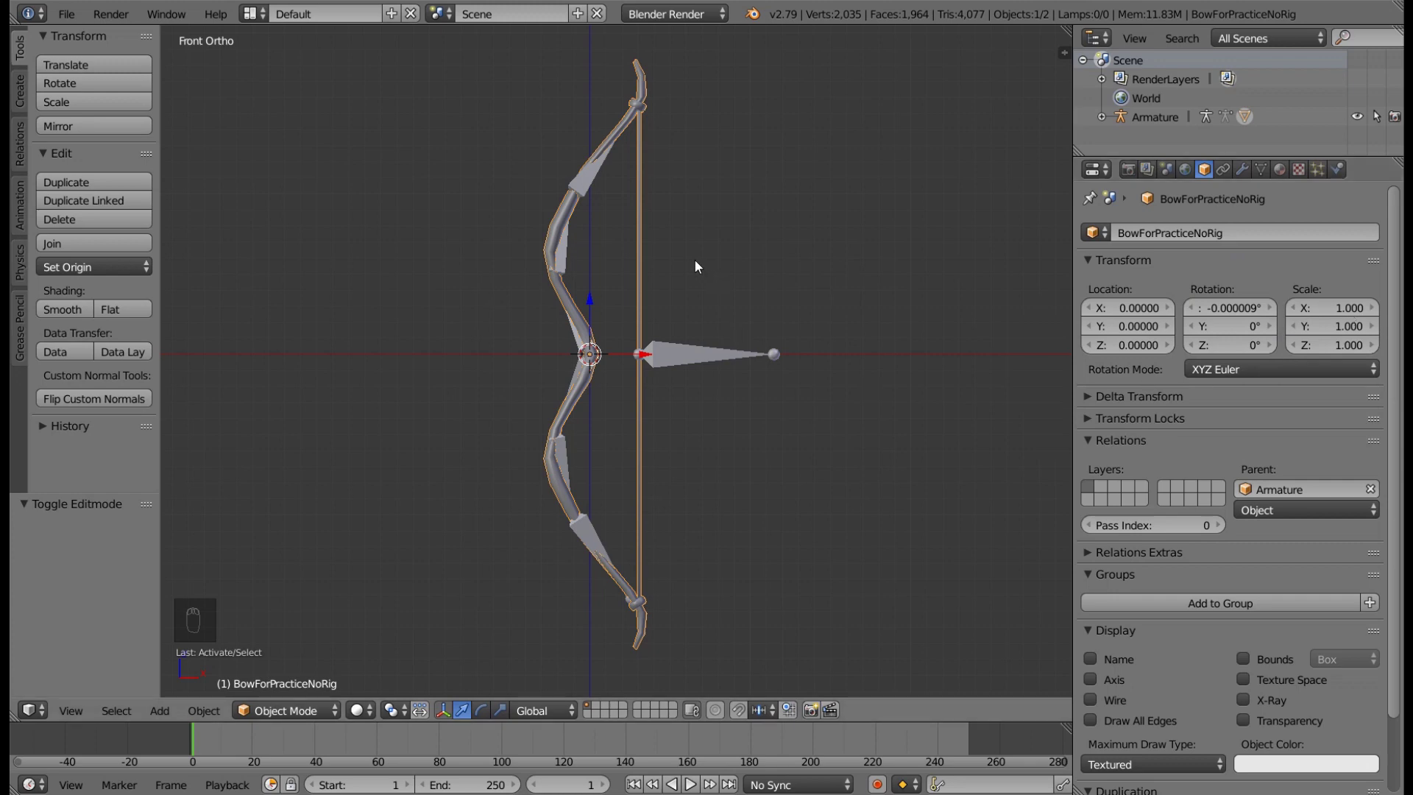
key(ctrl+a)
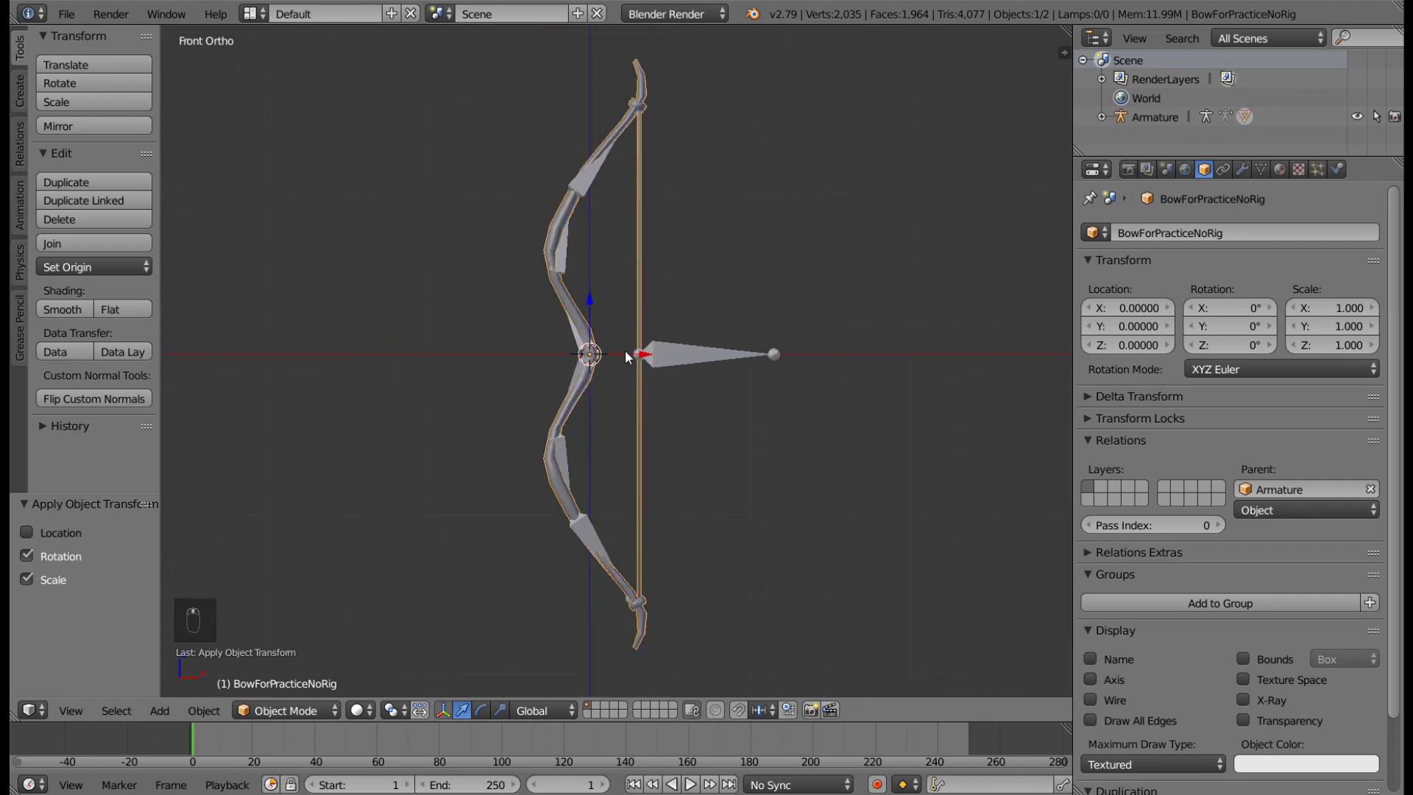
- Test-move and tilt the bow, then clear its rotation
drag(646, 364, 560, 380)
key(r)
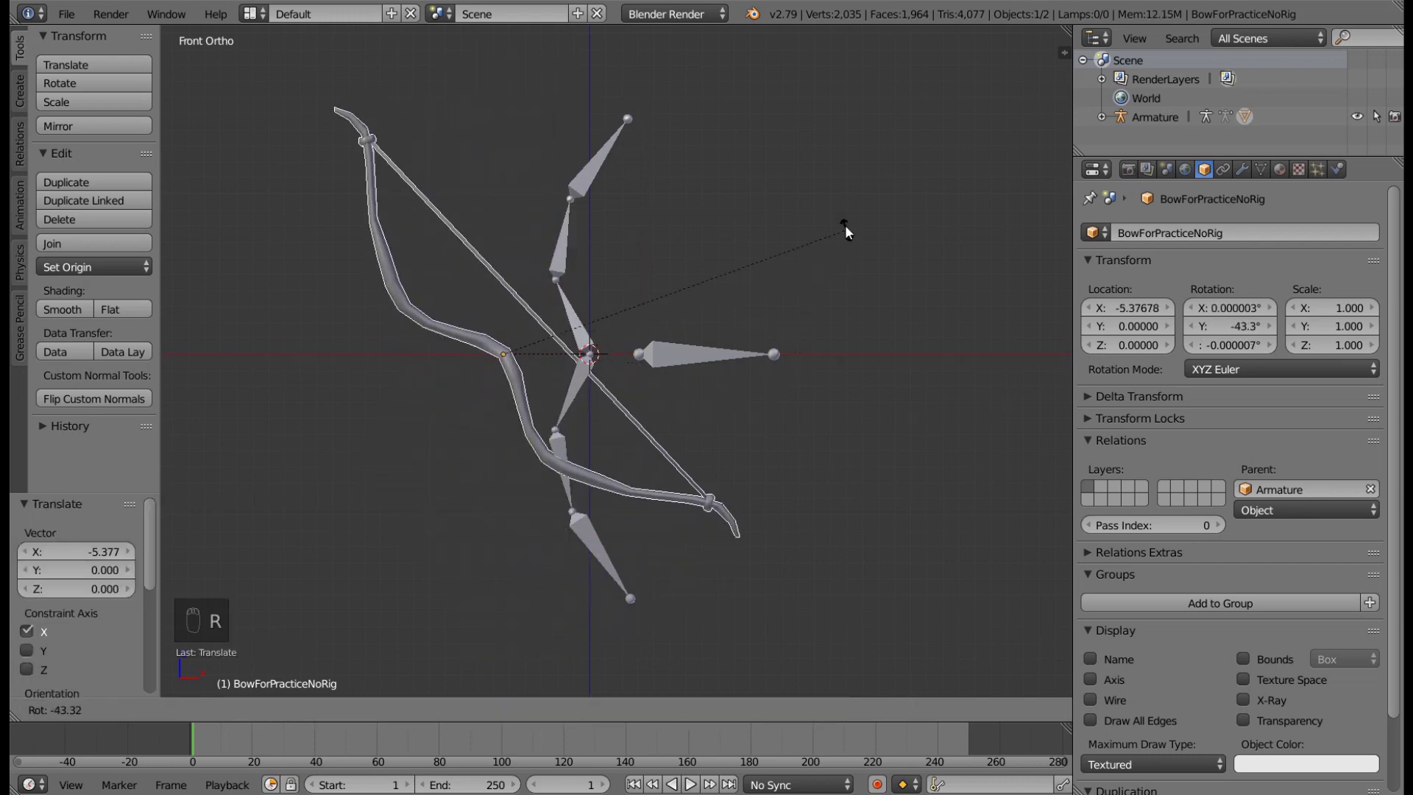
key(KP_3)
key(KP_1)
key(r)
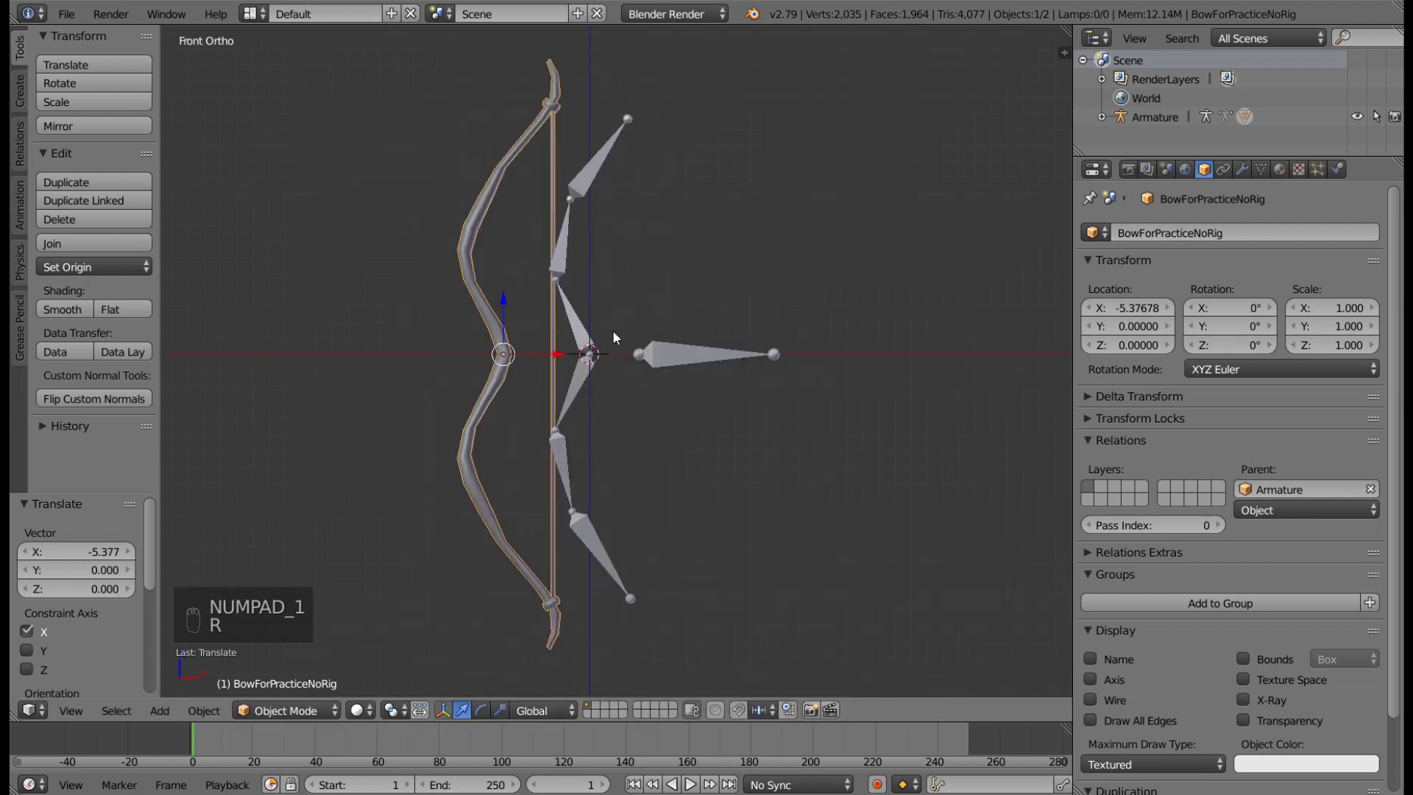
- Return the bow to the world origin and switch to editing its mesh with all selected
drag(563, 360, 558, 350)
drag(558, 349, 509, 312)
key(shift+c)
drag(581, 358, 672, 274)
key(Tab)
- Snap the 3D cursor to the grip geometry and set the bow's origin to the 3D cursor
click(674, 266)
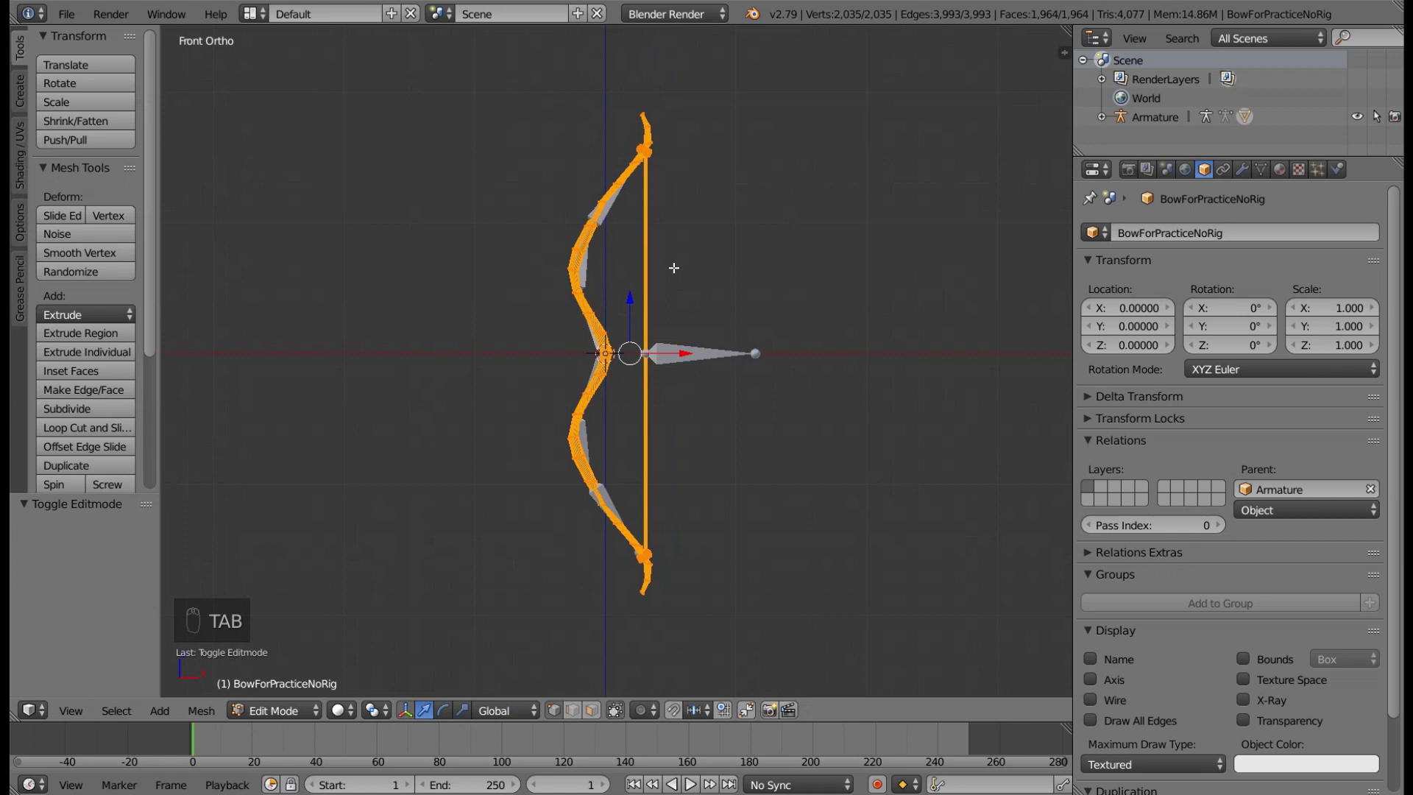
key(shift+c)
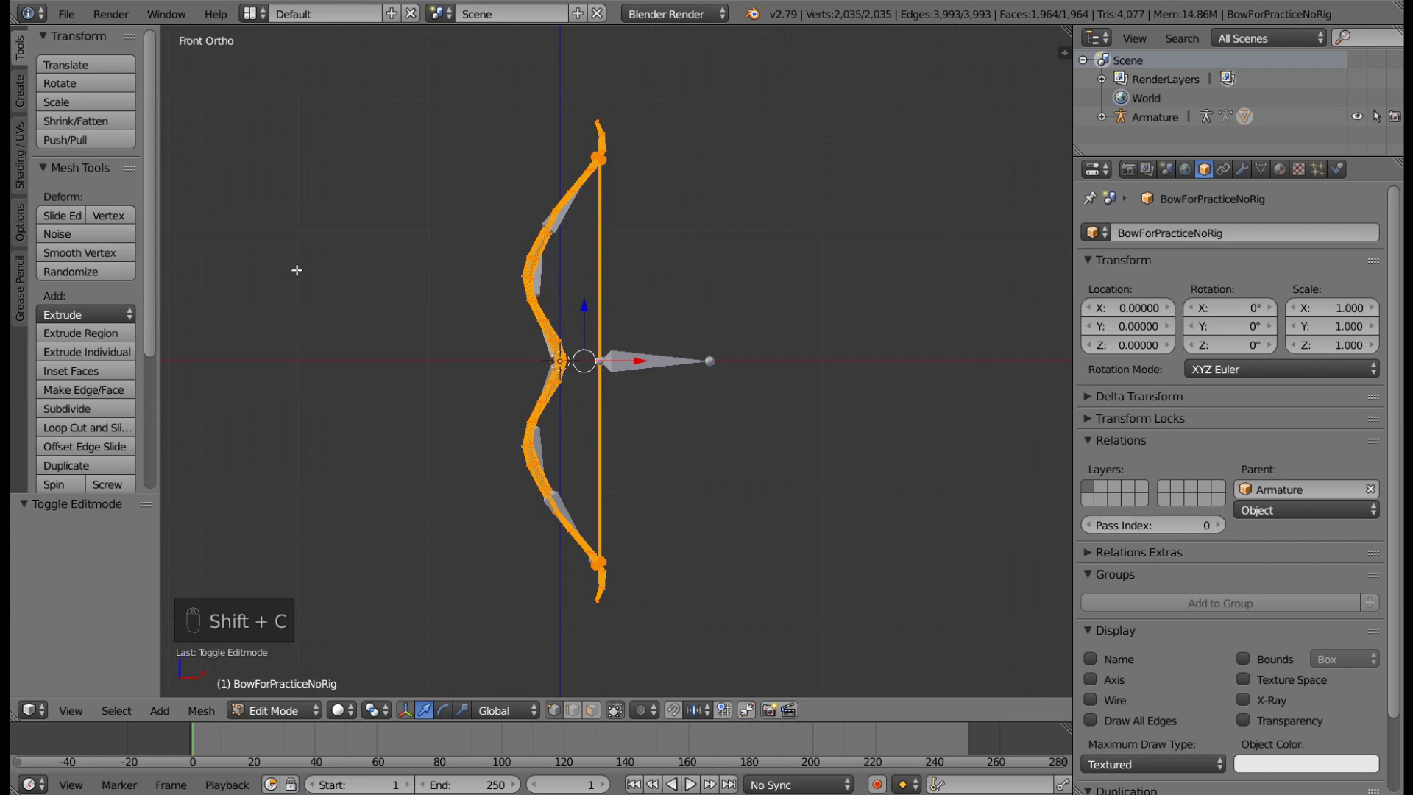
key(Tab)
drag(114, 276, 137, 338)
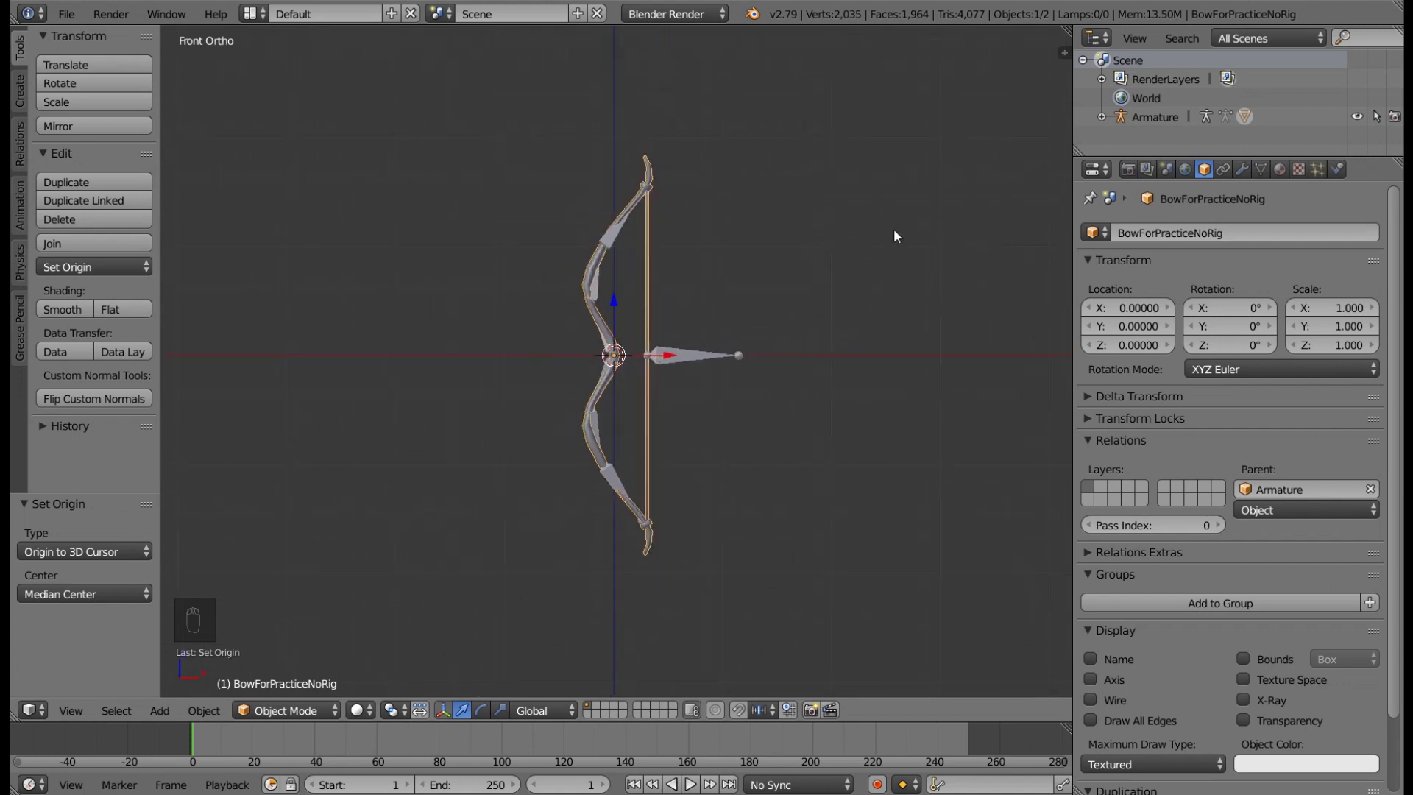
- Select and delete the bow and armature to empty the scene
drag(511, 169, 273, 401)
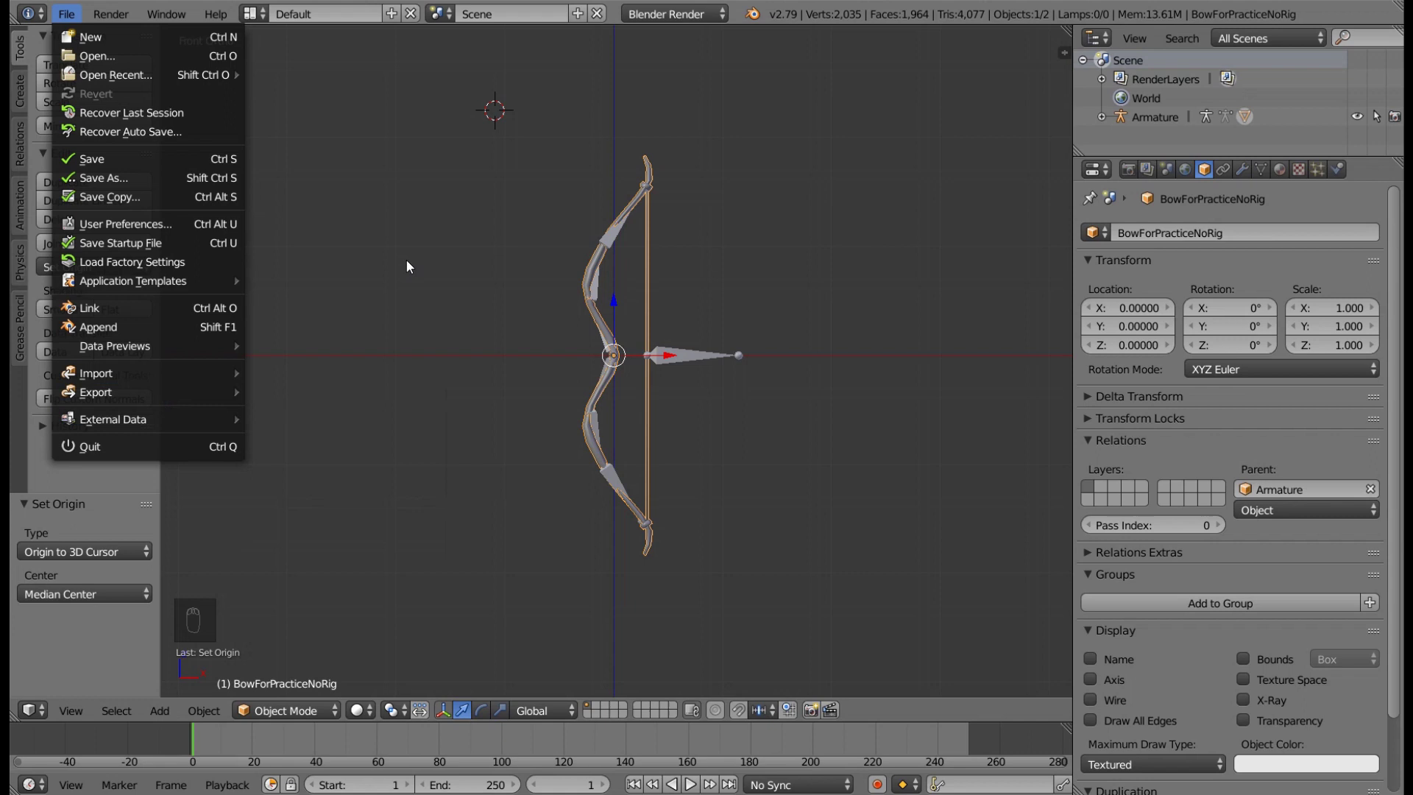
drag(412, 265, 781, 255)
key(a)
key(a)
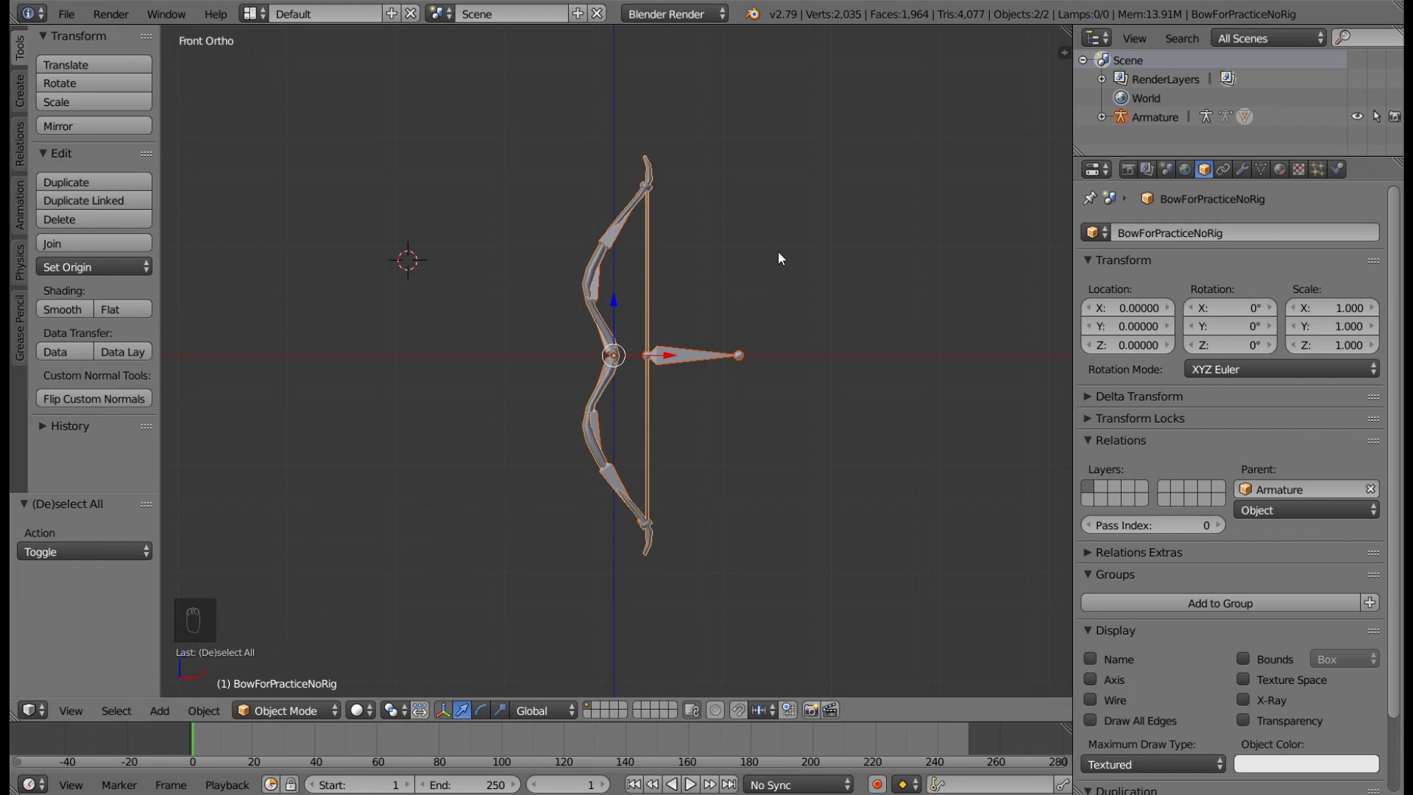
key(x)
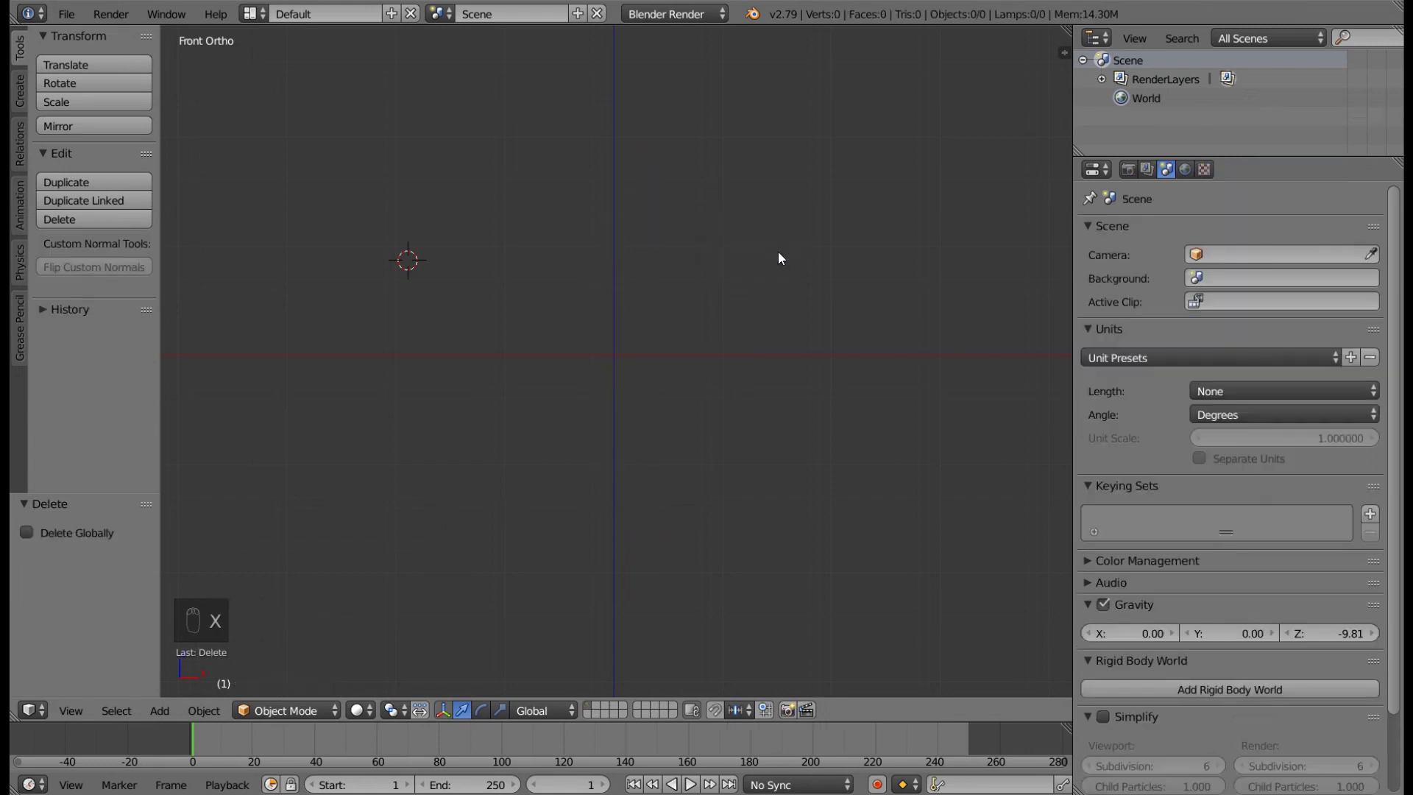
- Add a new cube and bring it into view
middle_click(666, 300)
key(shift+a)
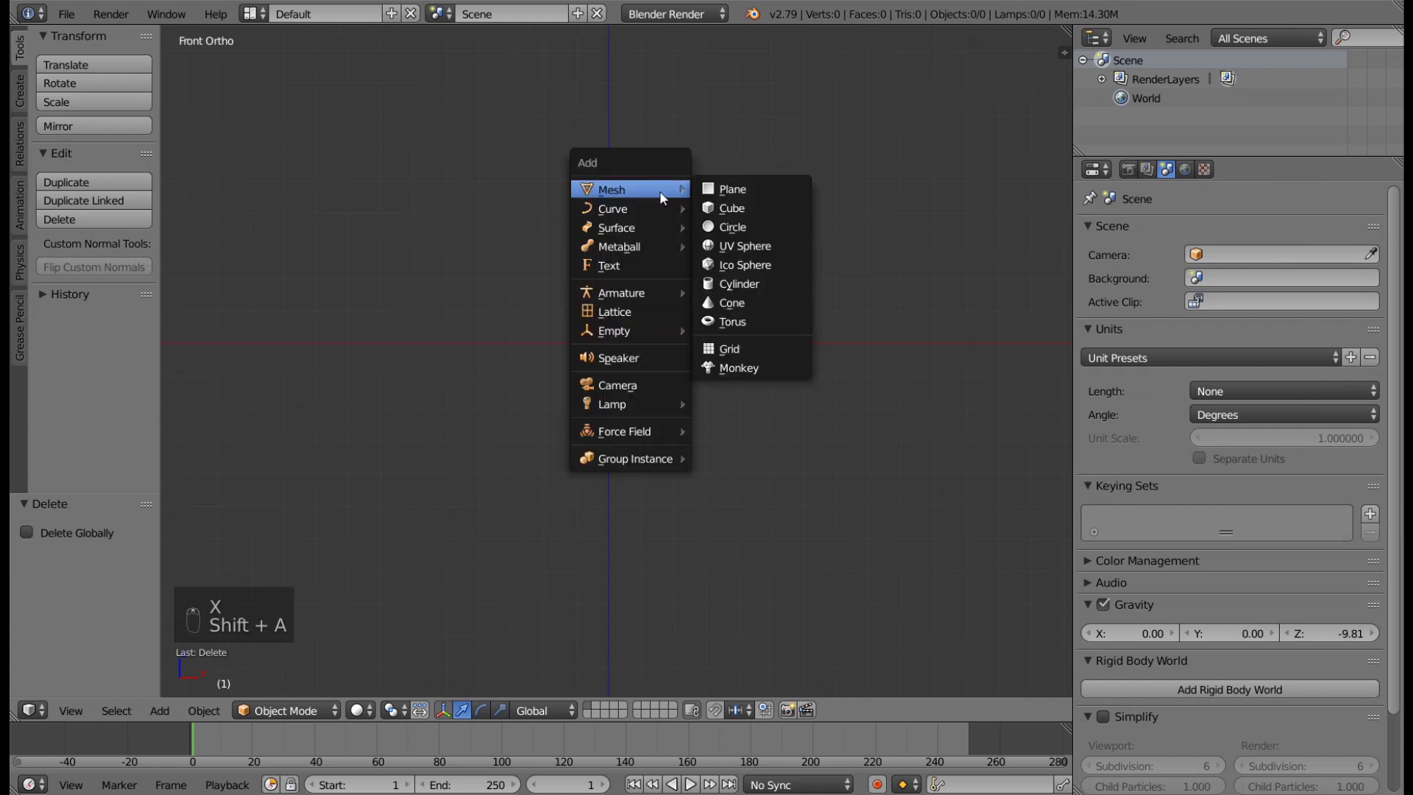
key(x)
key(shift+a)
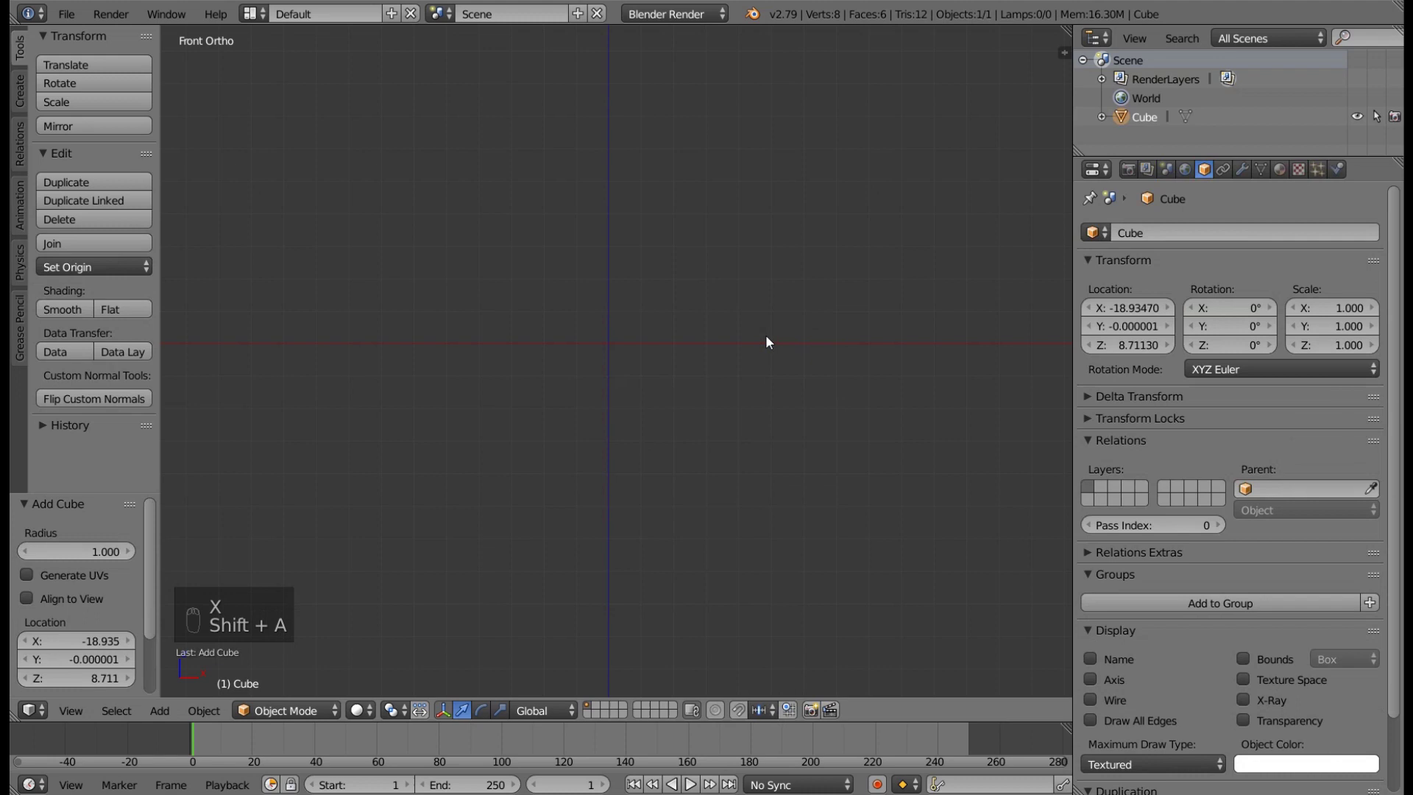
key(shift+c)
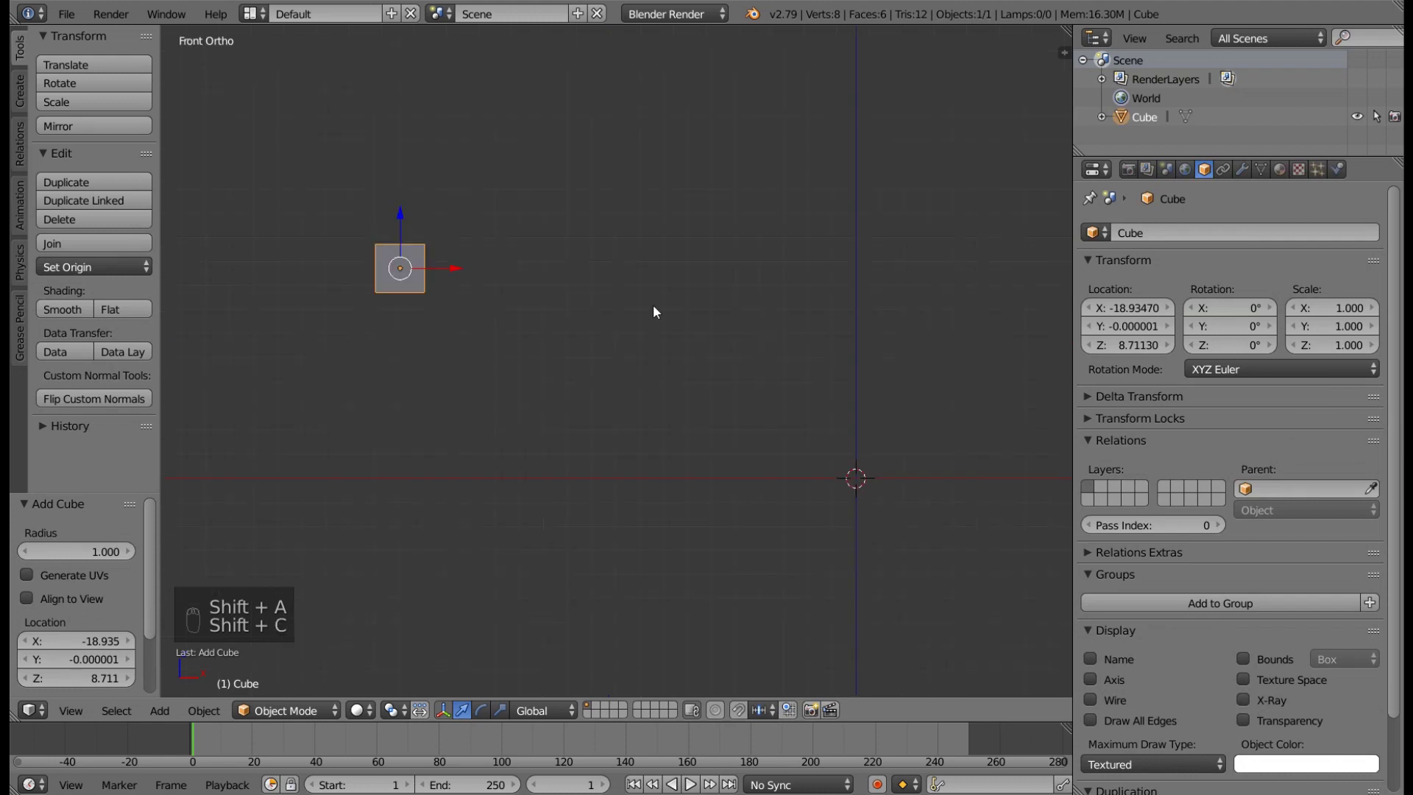
- Move the cube near the origin, stretch it along Z and tilt it about 75° on Y
drag(486, 266, 865, 418)
key(s)
drag(872, 403, 655, 437)
key(r)
key(KP_5)
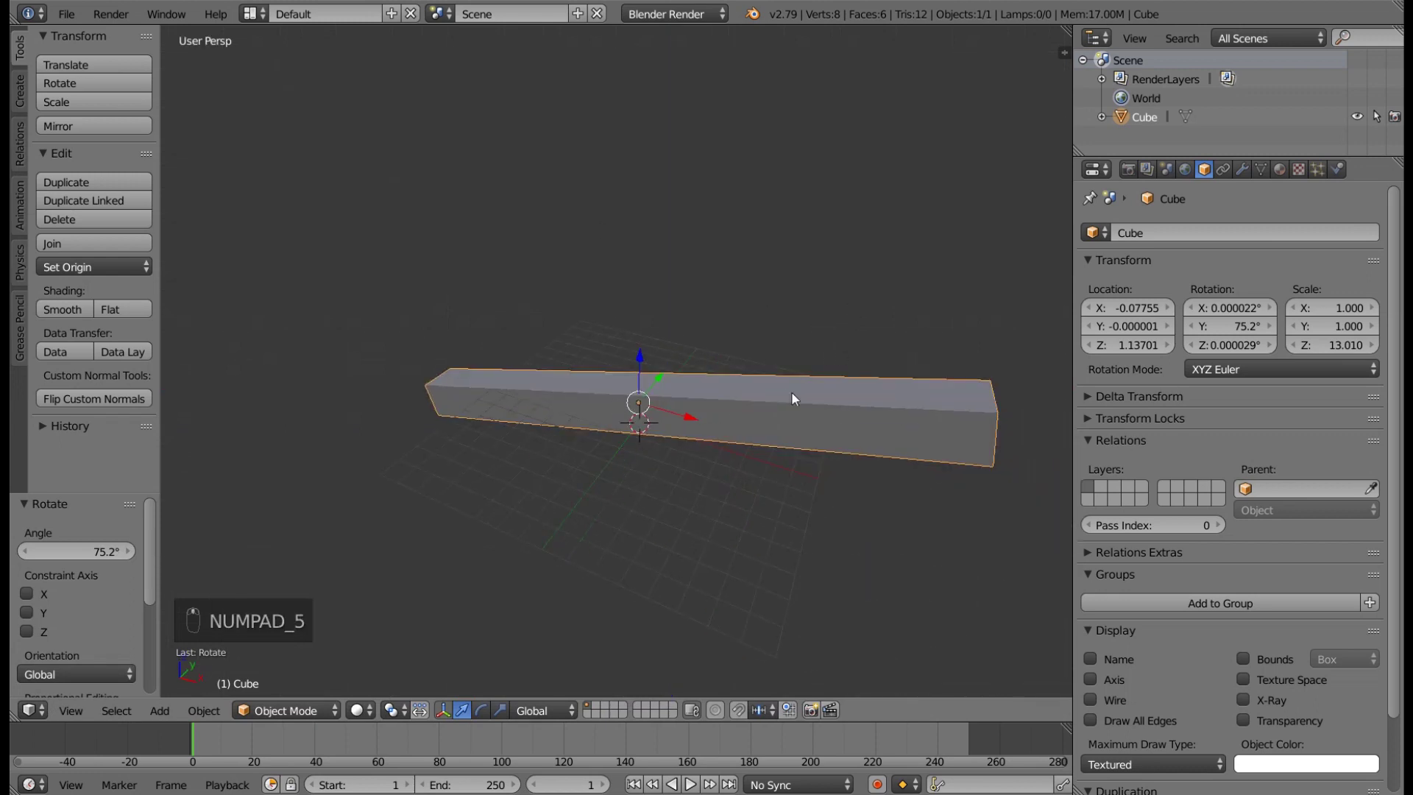
key(s)
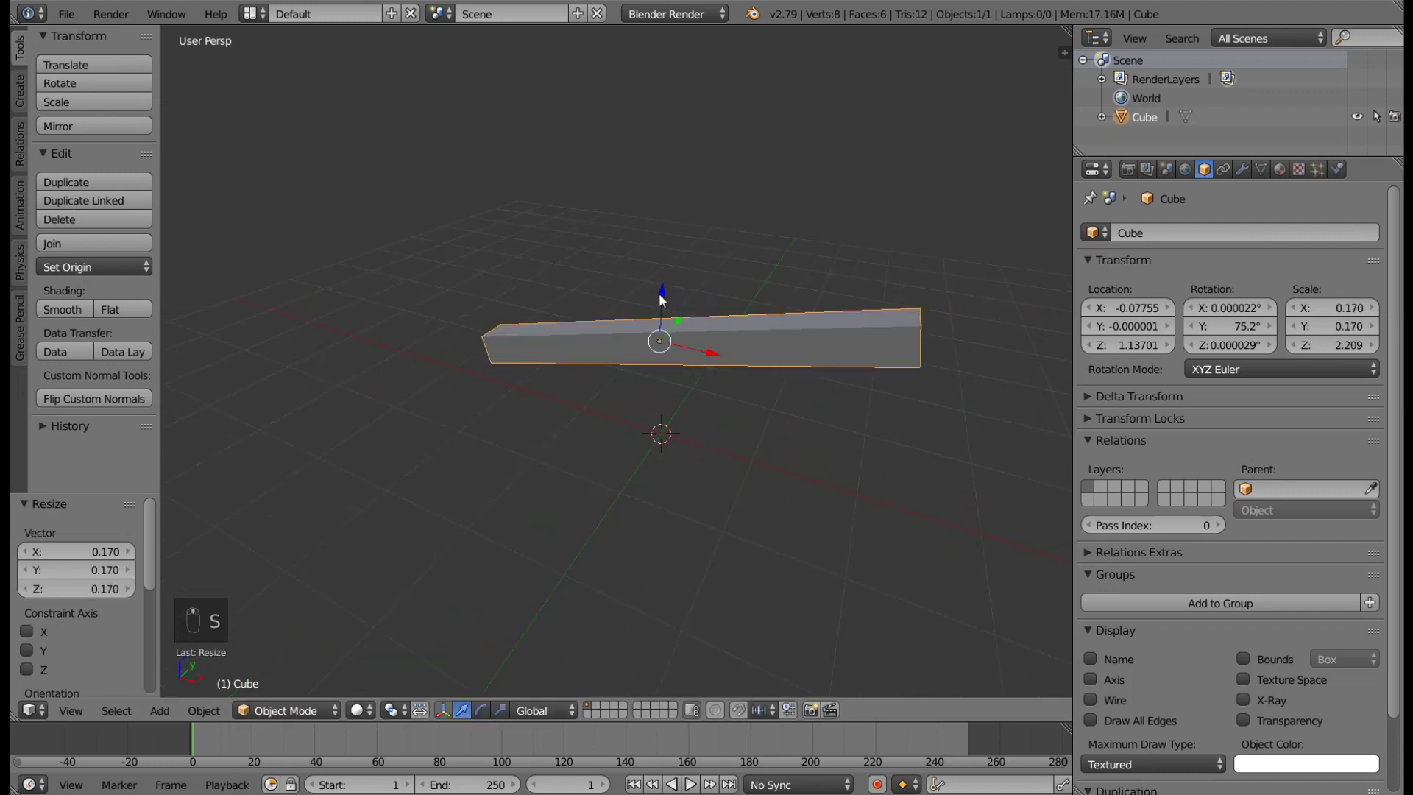
drag(667, 299, 817, 316)
- Shrink the tilted bar uniformly to 0.17 and lower it along Z
middle_click(856, 320)
drag(769, 323, 728, 357)
key(KP_1)
key(KP_5)
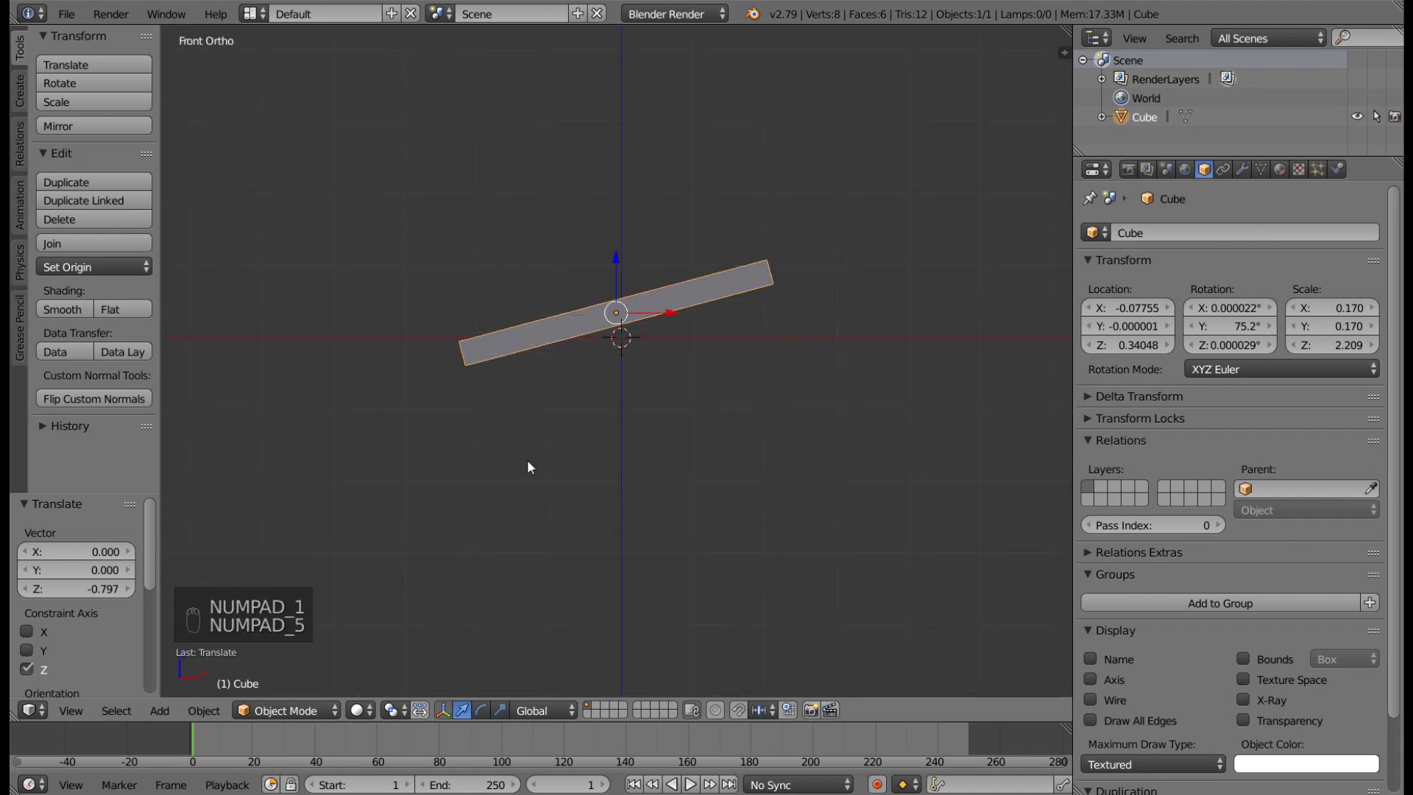
- Rotate the bar -75° to stand upright and raise it along Z to about 2.2 so its base meets the X axis
middle_click(656, 338)
middle_click(625, 307)
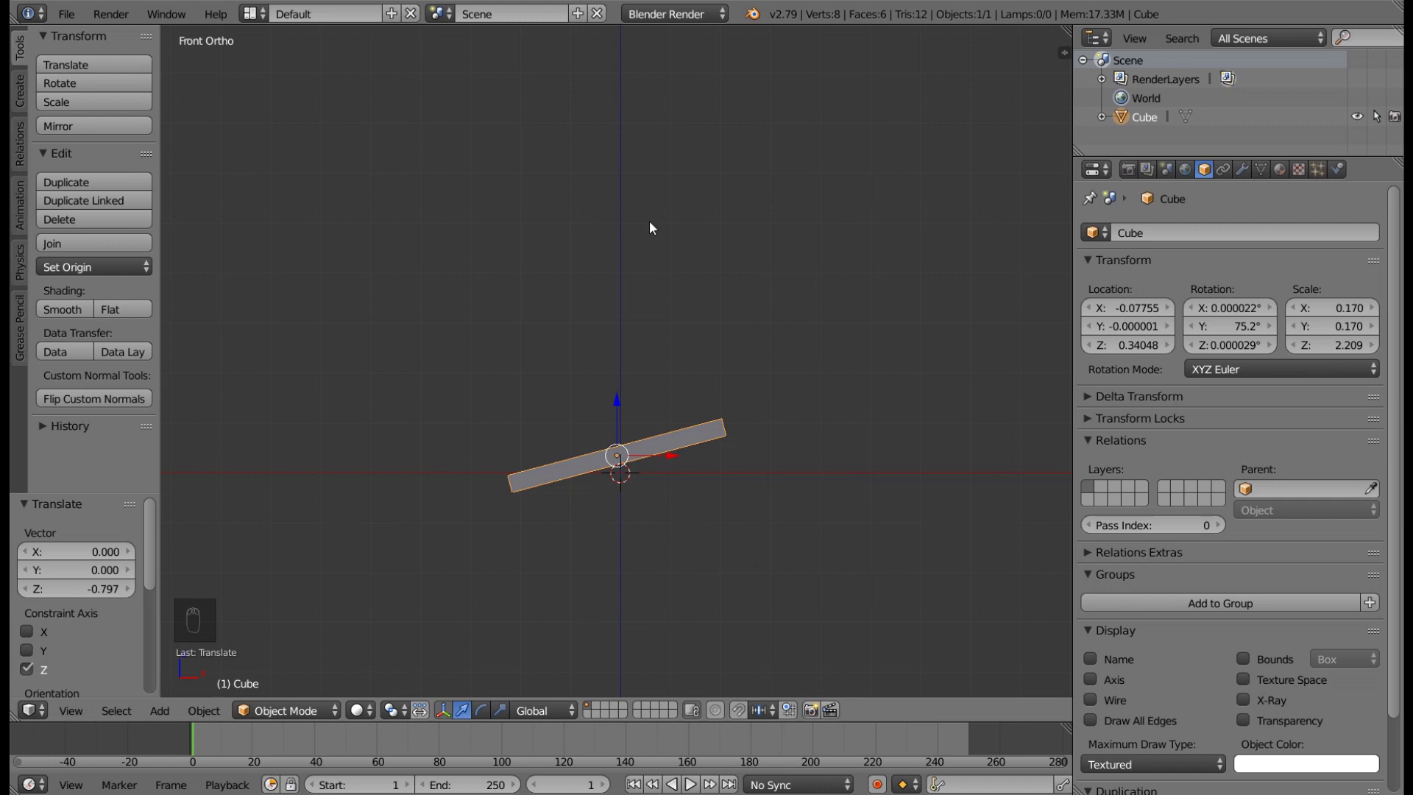
key(r)
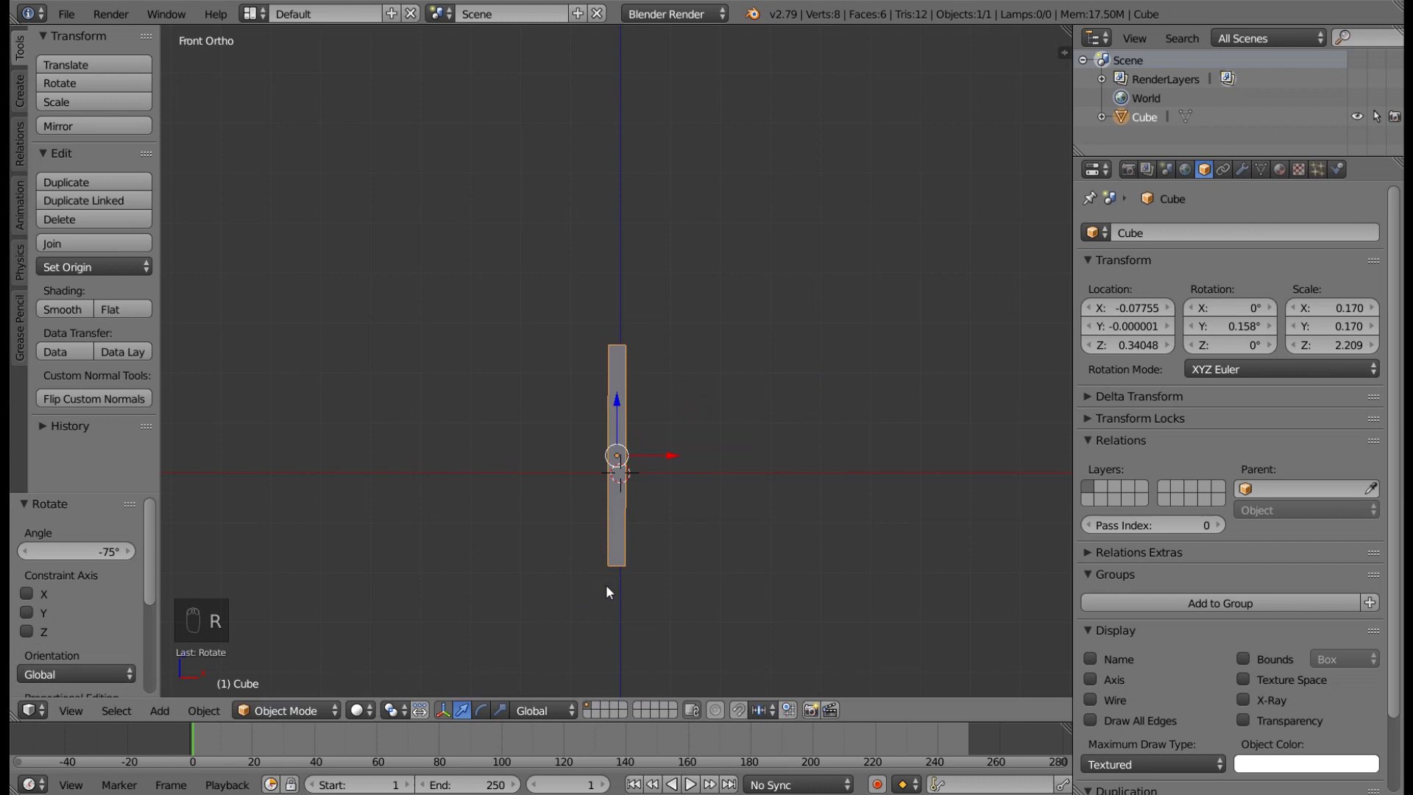
click(624, 342)
drag(619, 358, 639, 319)
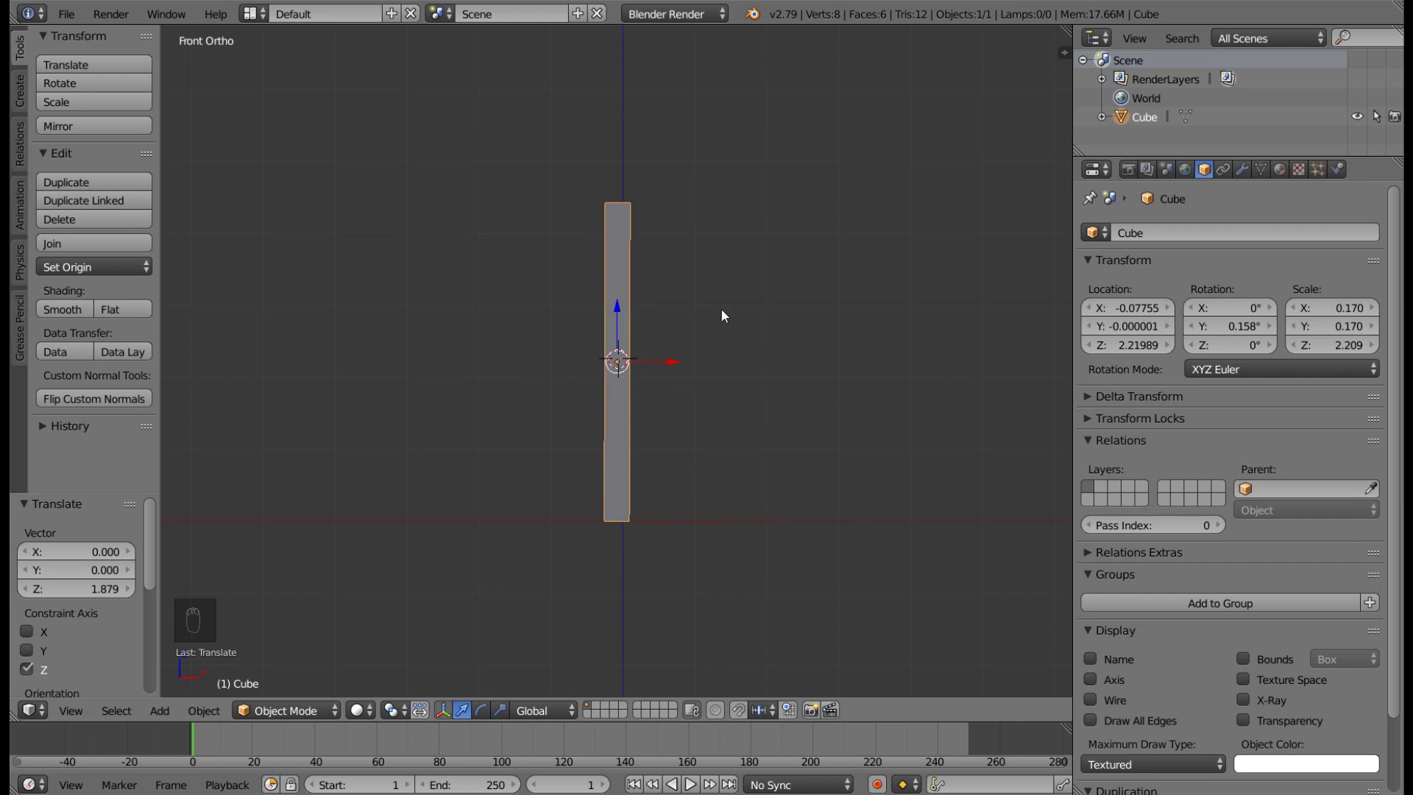
- Test-rotate the bar from front and ortho views, then turn it back fully upright
key(r)
click(842, 357)
key(r)
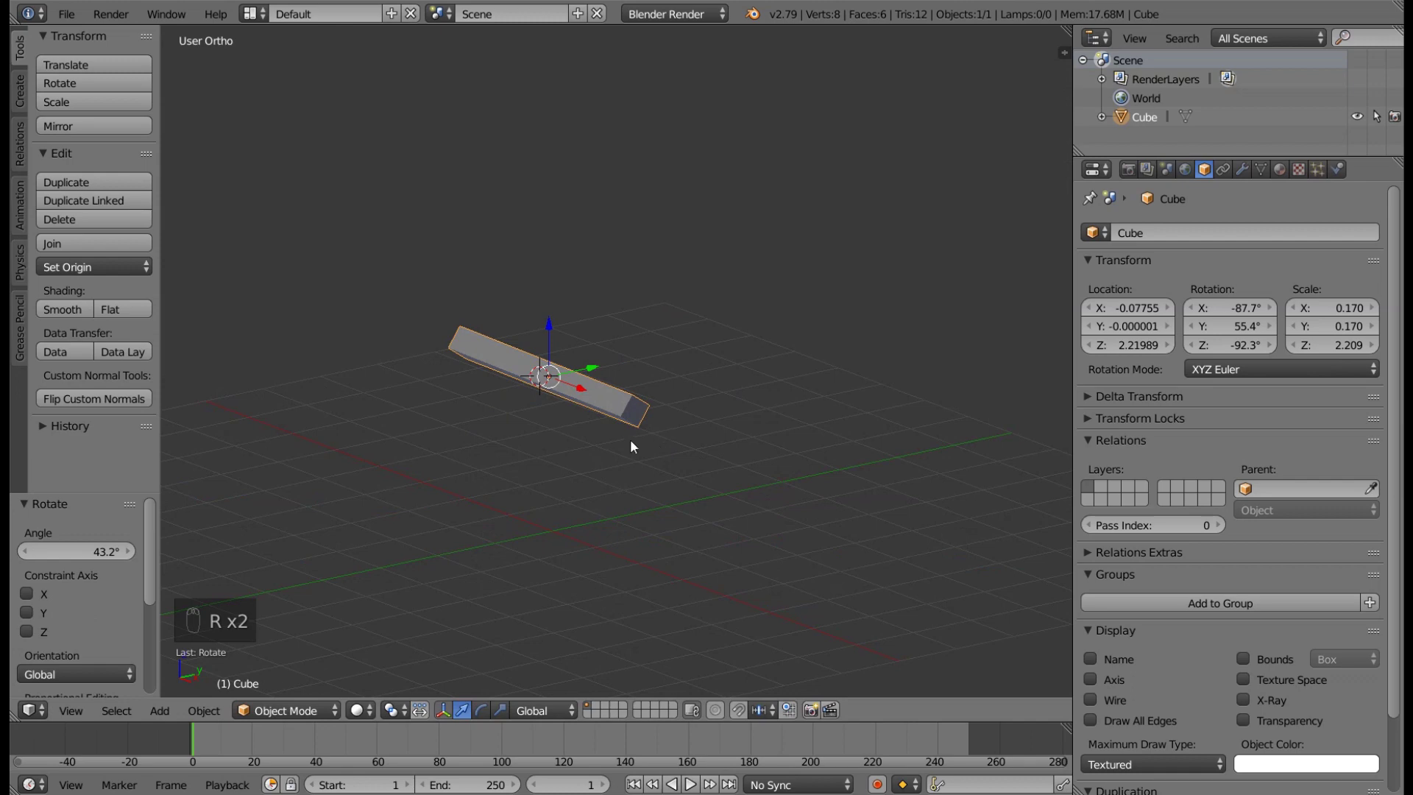
key(KP_1)
key(KP_5)
key(r)
key(KP_5)
key(r)
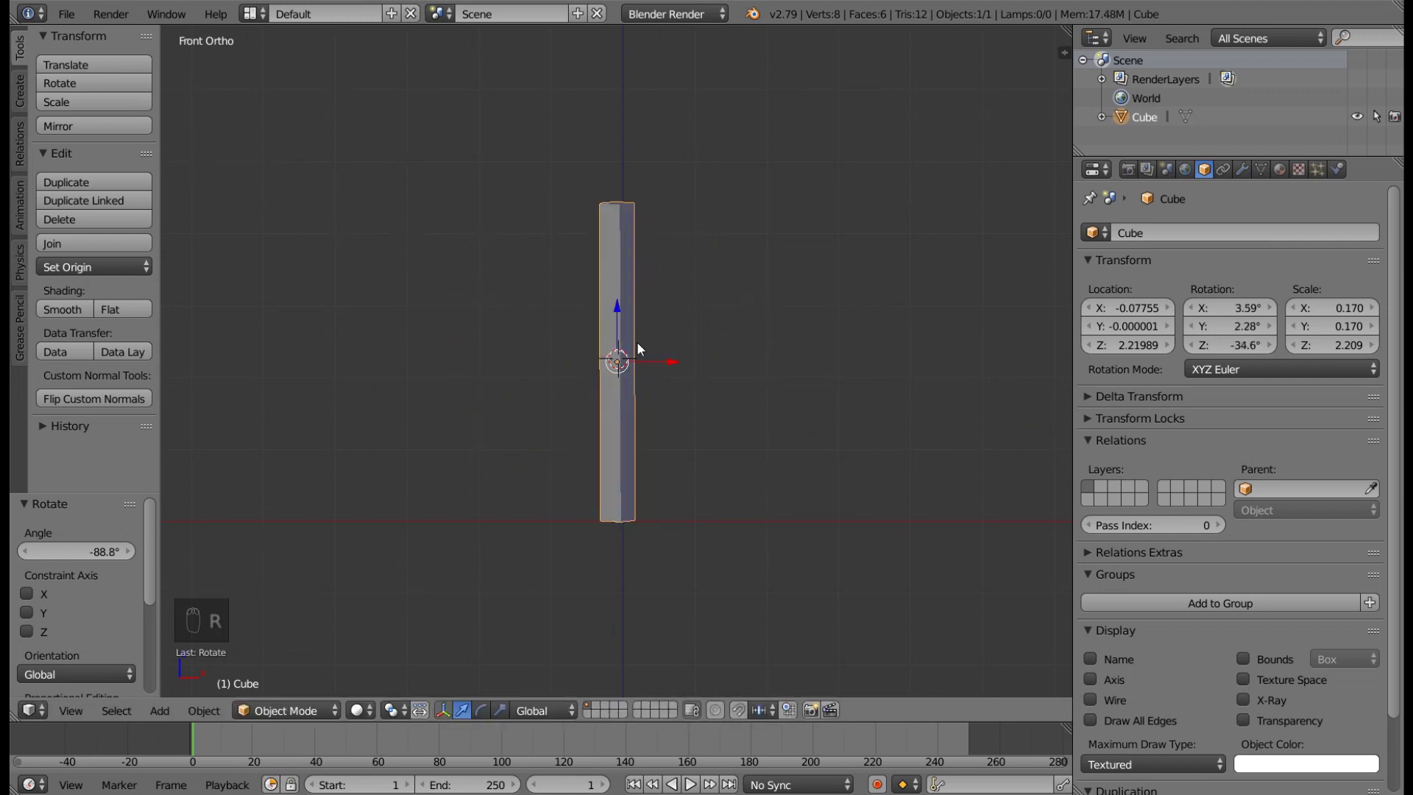
drag(678, 371, 698, 296)
- Apply Rotation & Scale with Ctrl+A so the bar reads zero rotation and unit scale, then inspect it
key(ctrl+a)
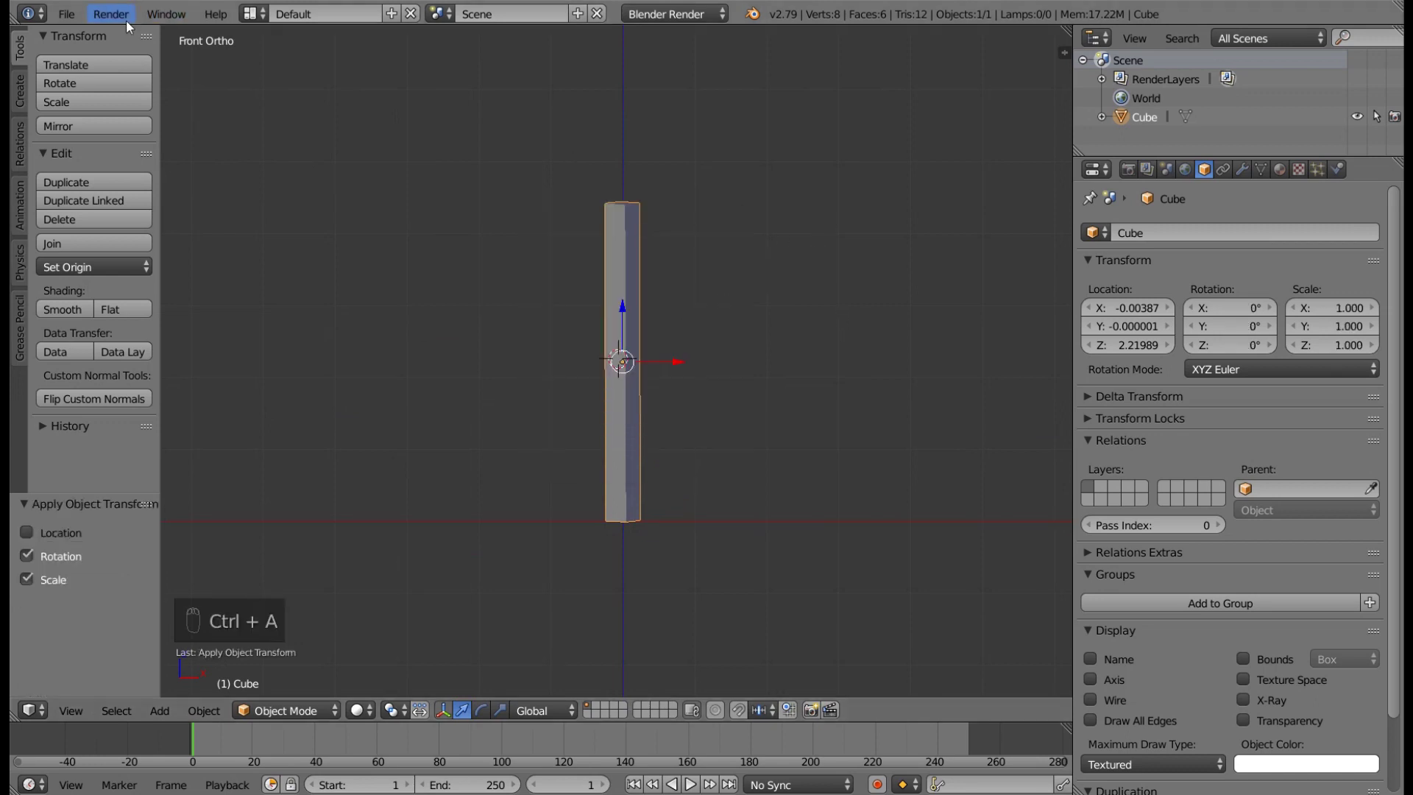
click(59, 22)
drag(683, 274, 502, 337)
middle_click(502, 337)
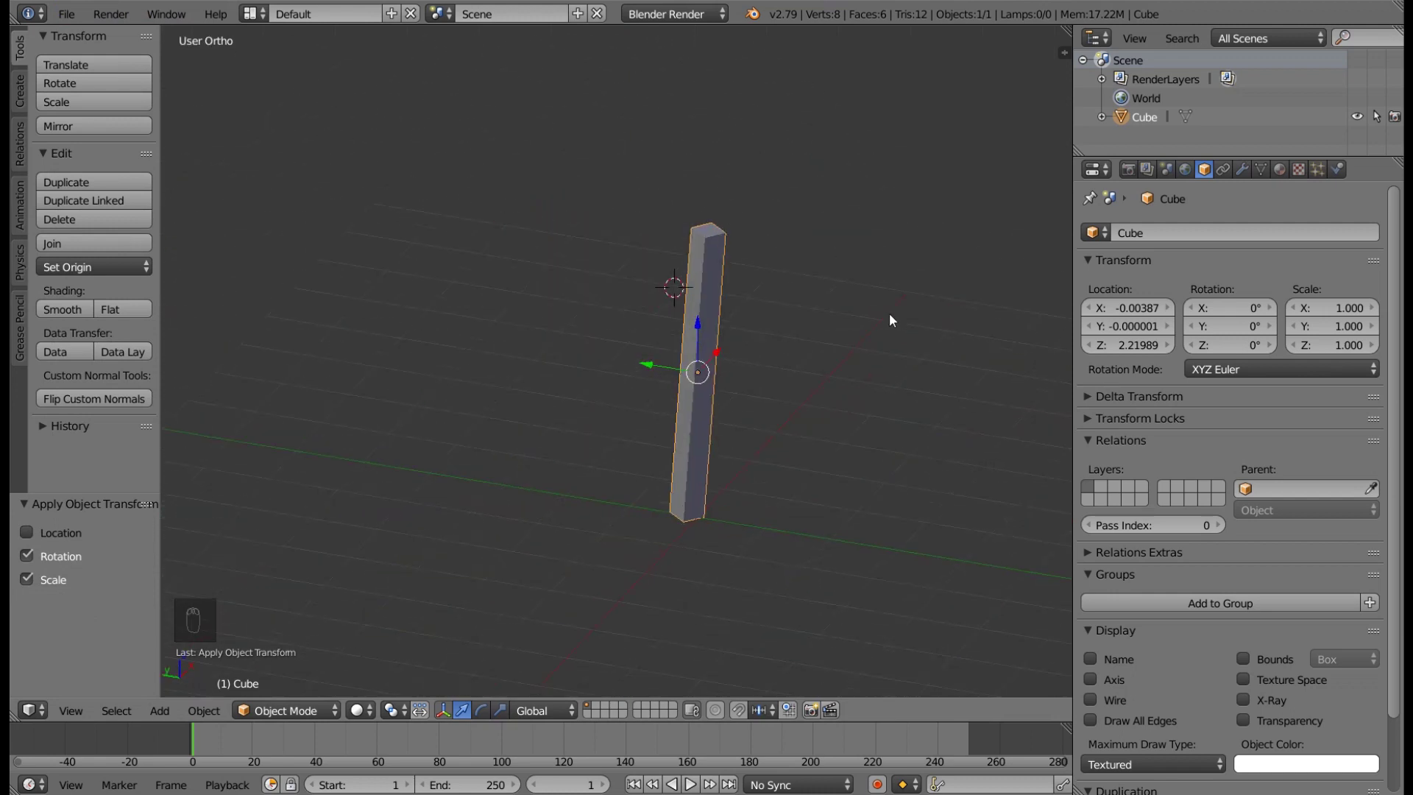
key(KP_1)
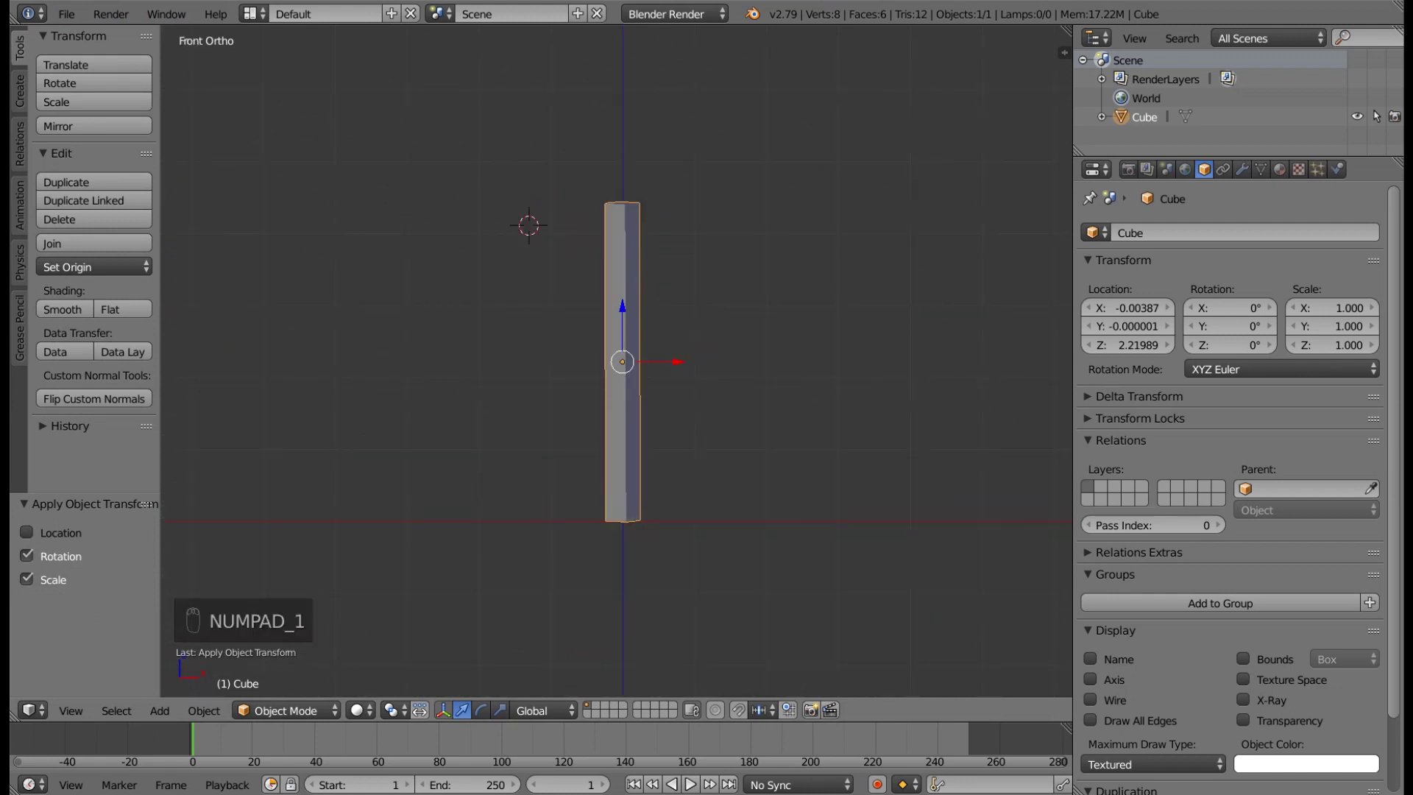